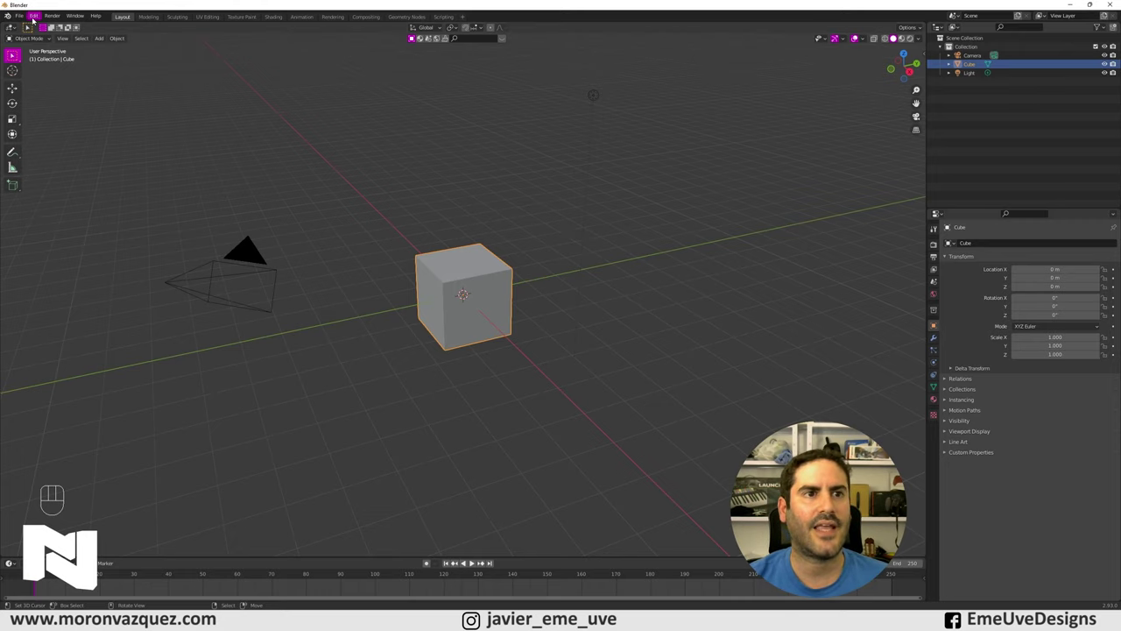
- Reveal the viewport sidebar with the Screencast Keys settings
drag(36, 40, 62, 141)
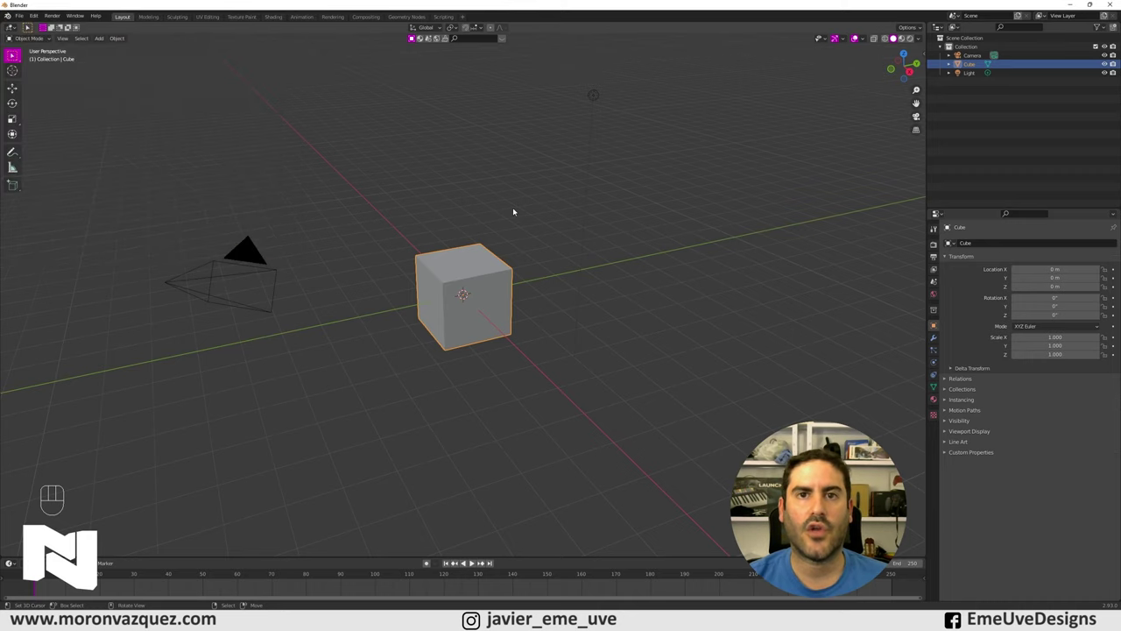
- Show the Real Snow panel in the N sidebar with coverage and height options, cube selected
key(n)
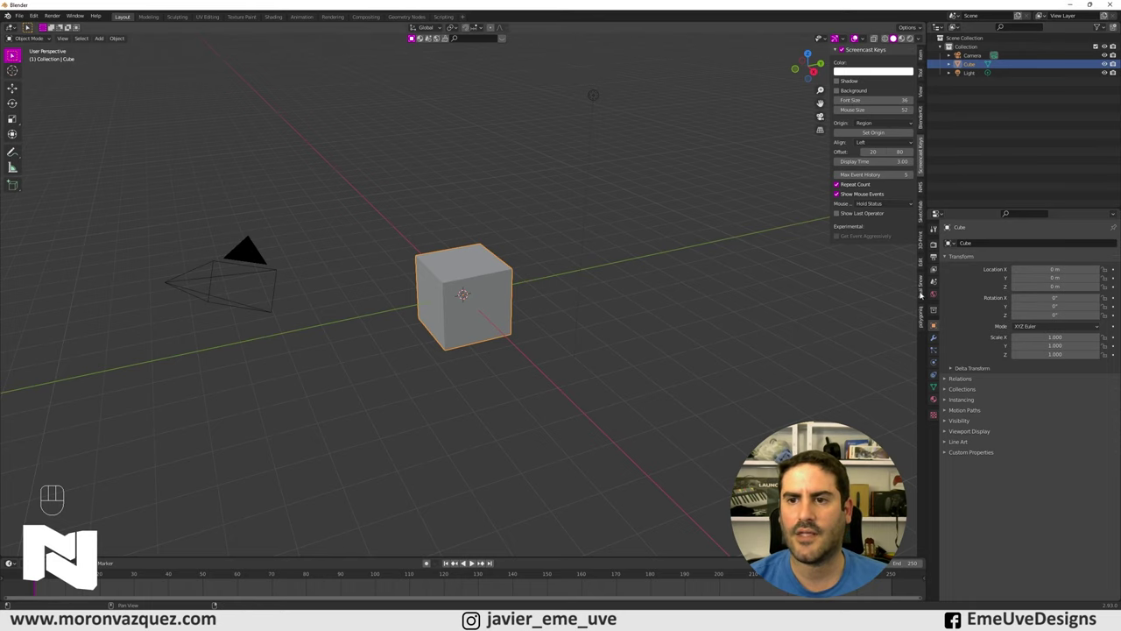
click(925, 286)
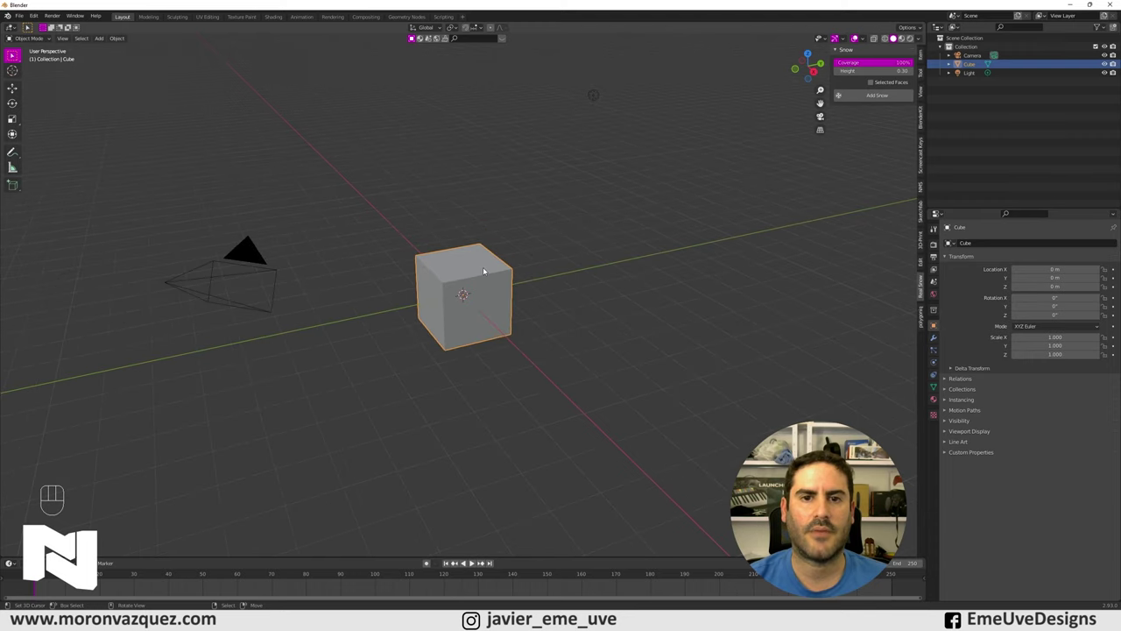
right_click(479, 269)
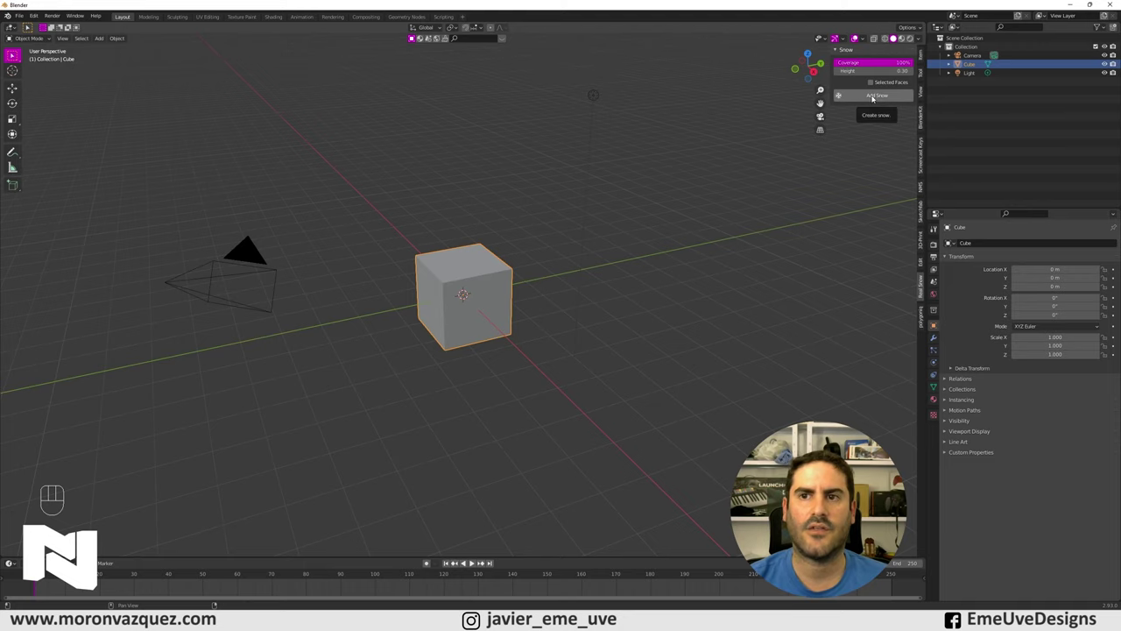
- Add a SnowBall.001 snow layer on the cube's top and inspect it from several angles
drag(875, 98, 684, 189)
middle_click(530, 288)
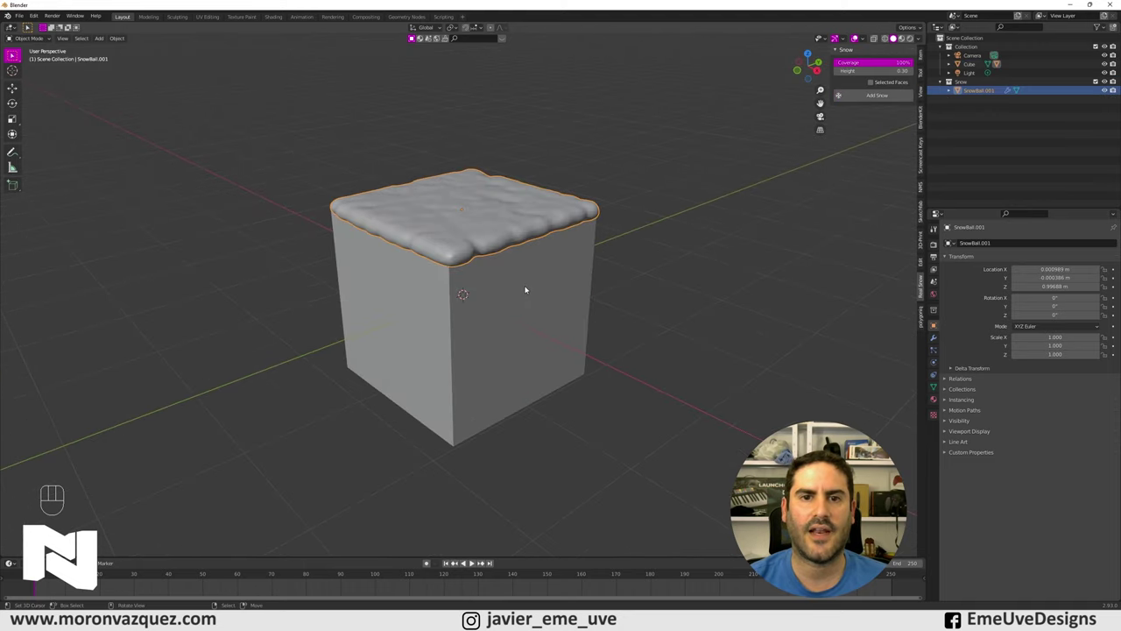
middle_click(526, 269)
drag(525, 274, 524, 328)
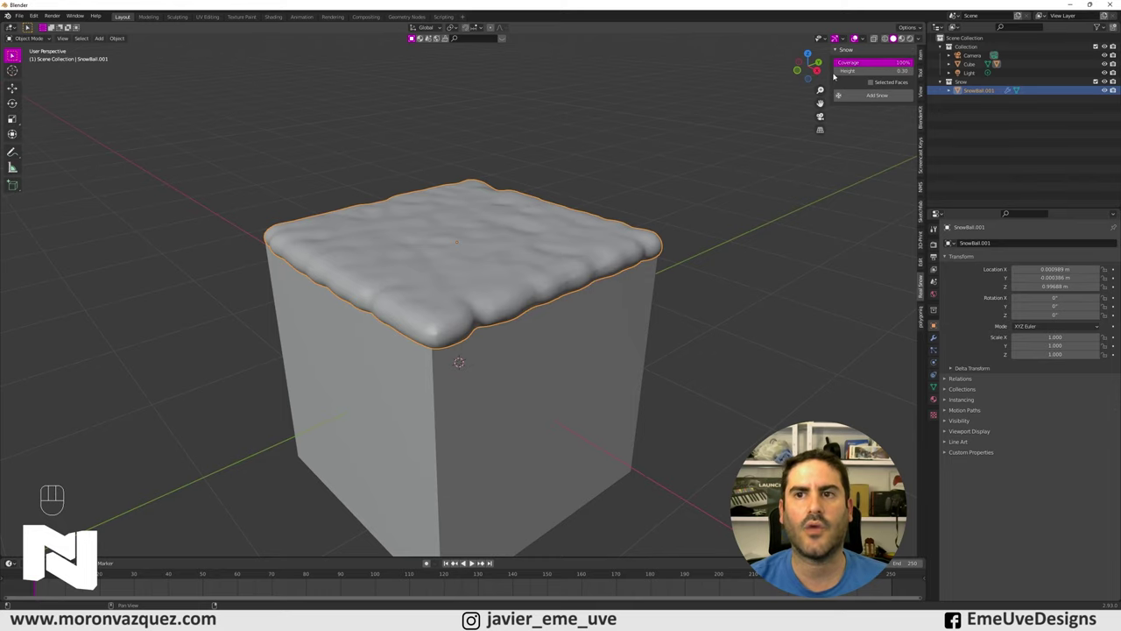
drag(678, 278, 667, 280)
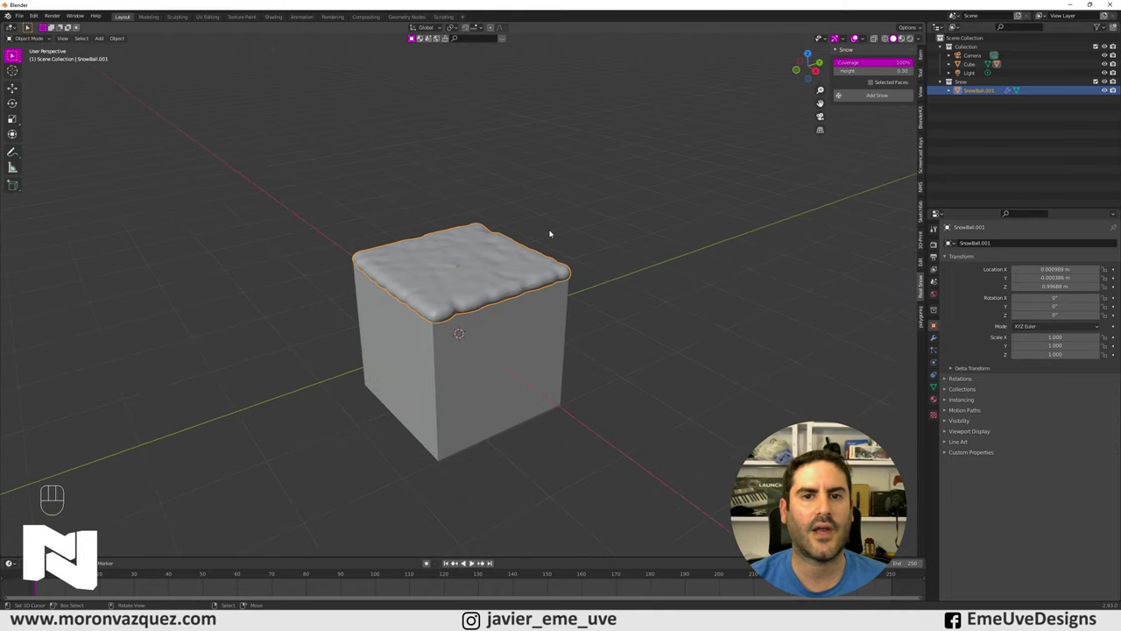
drag(590, 204, 640, 189)
drag(637, 189, 582, 193)
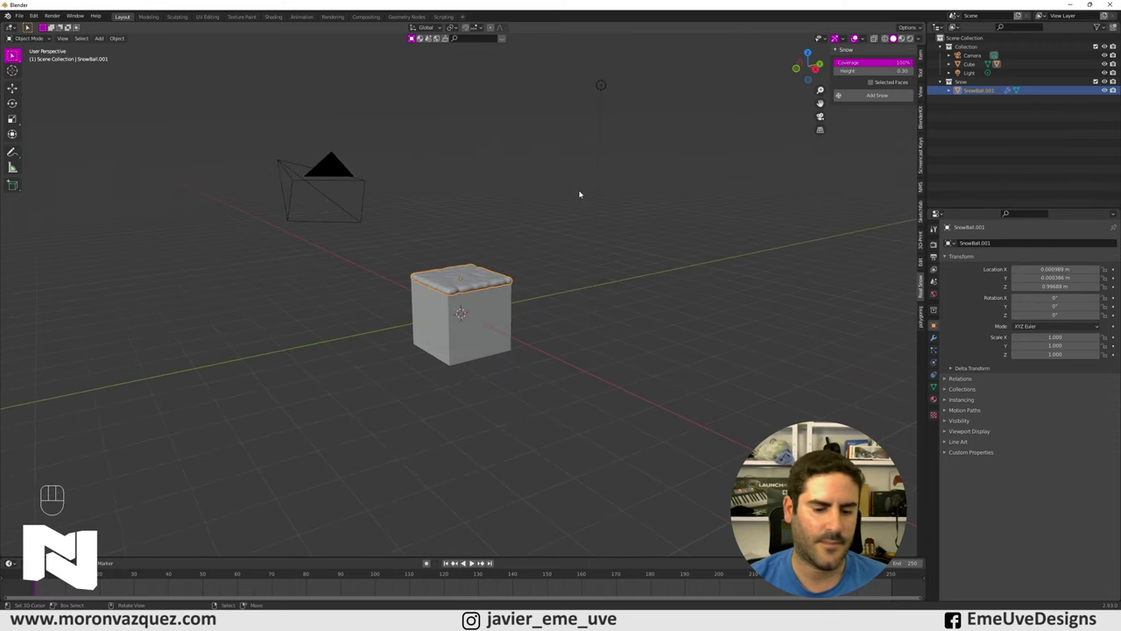
- From front view, grab the light and place it close above the snowy cube, then view it up close
key(KP_1)
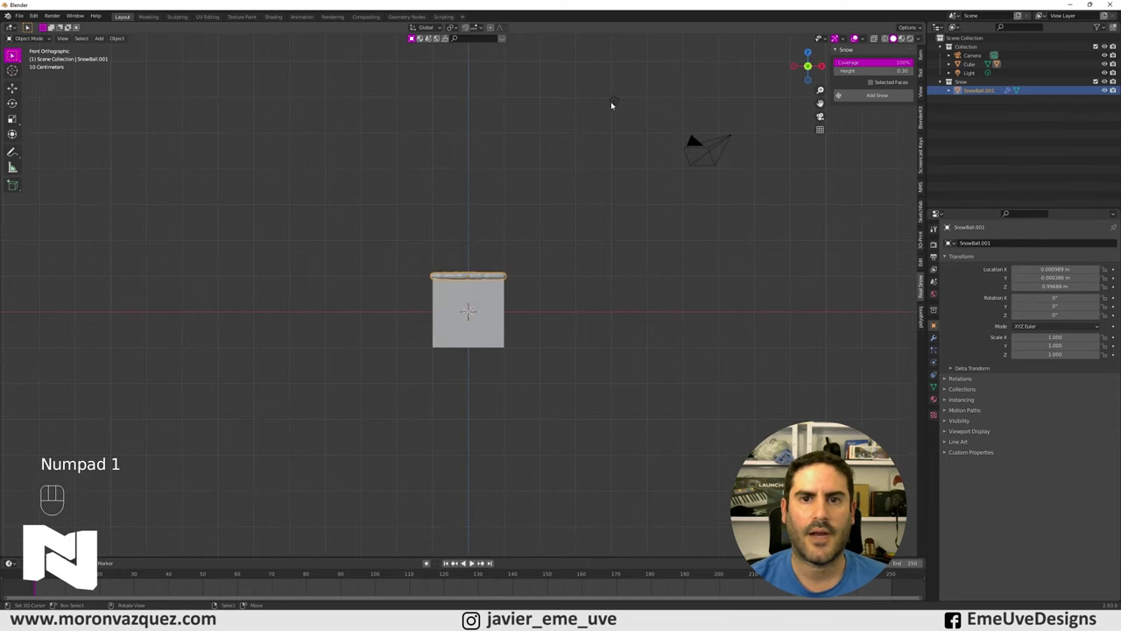
right_click(618, 102)
key(g)
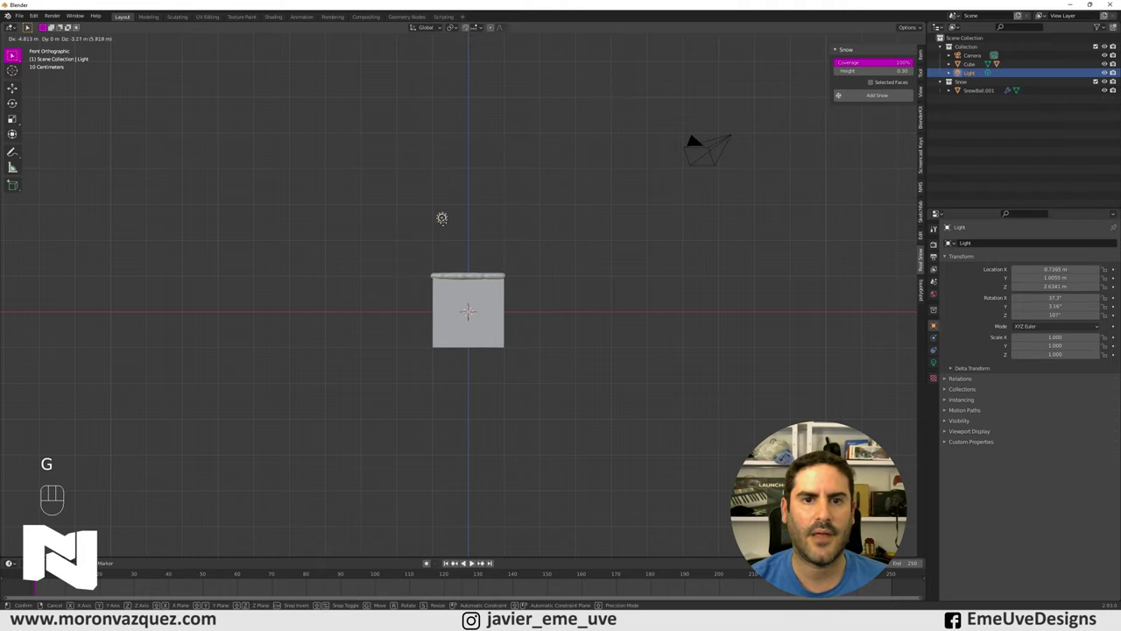
key(KP_3)
drag(501, 223, 555, 255)
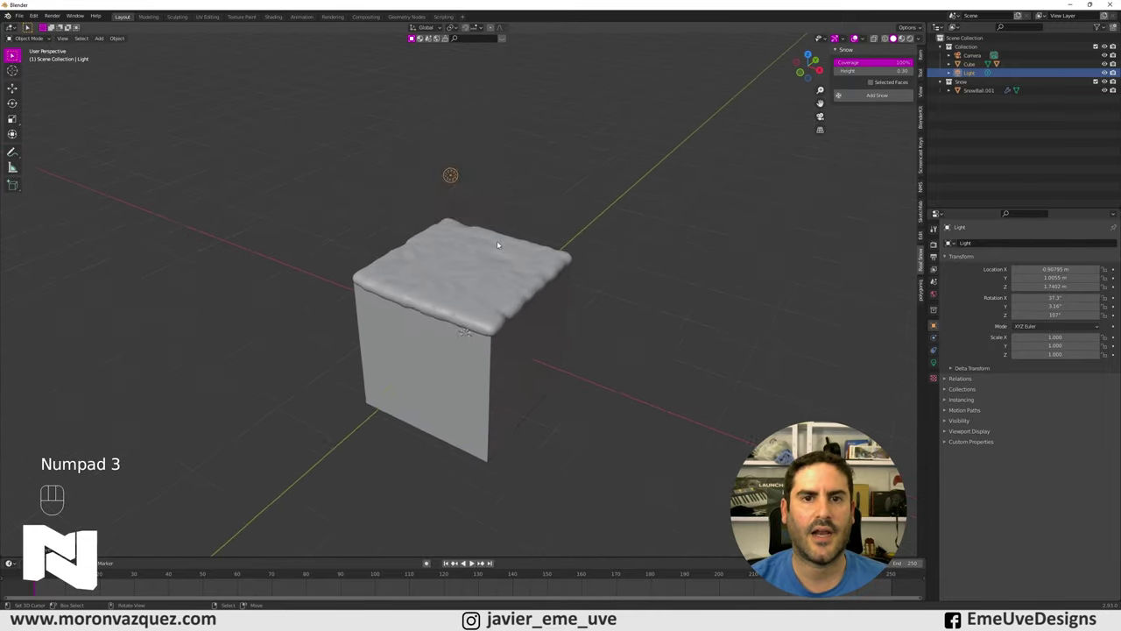
drag(485, 223, 495, 210)
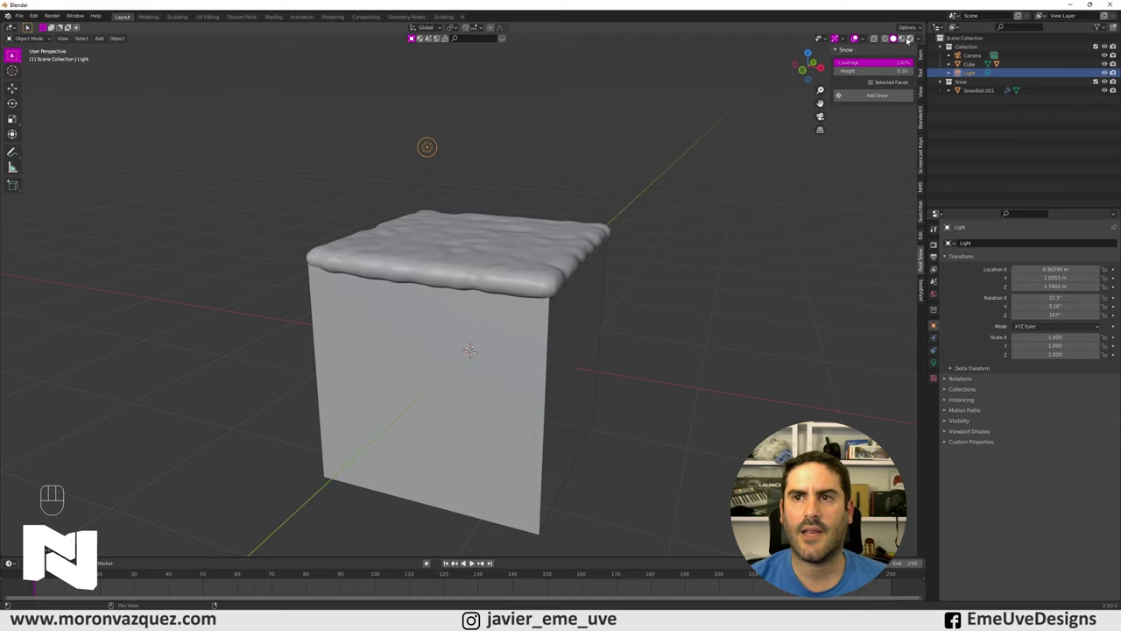
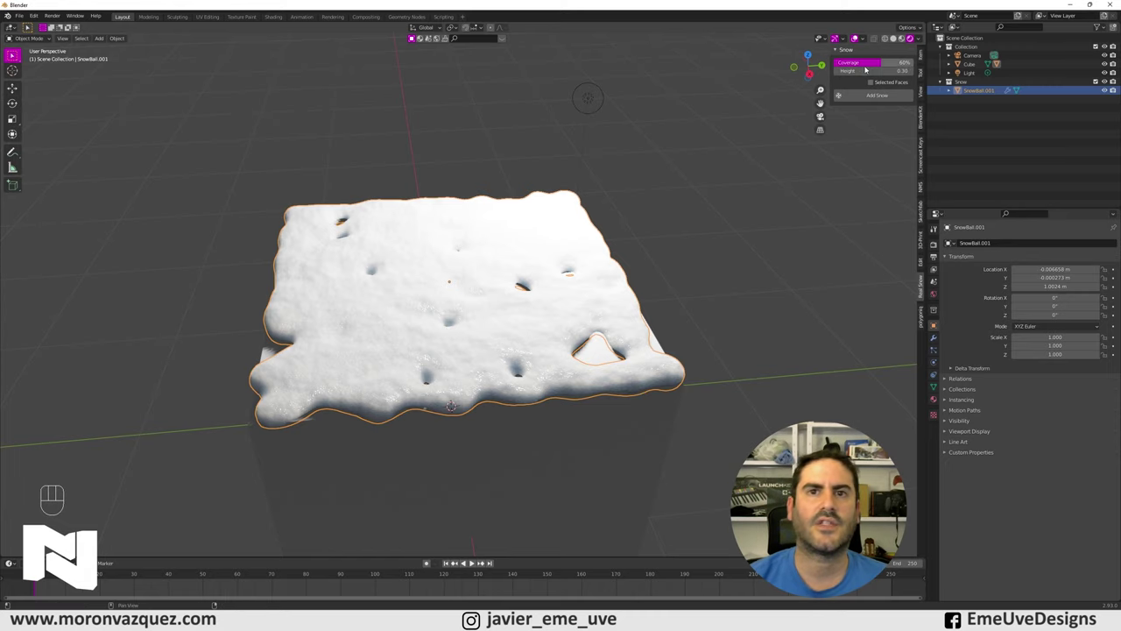
- Select the snow object and delete it from the scene
drag(721, 234, 756, 225)
key(Delete)
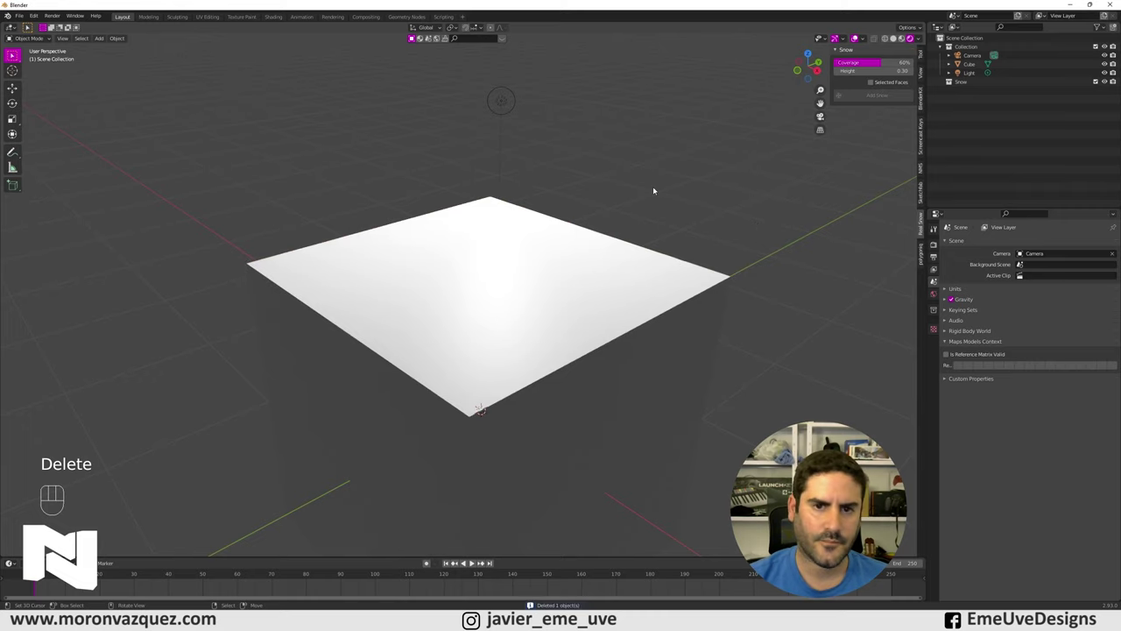
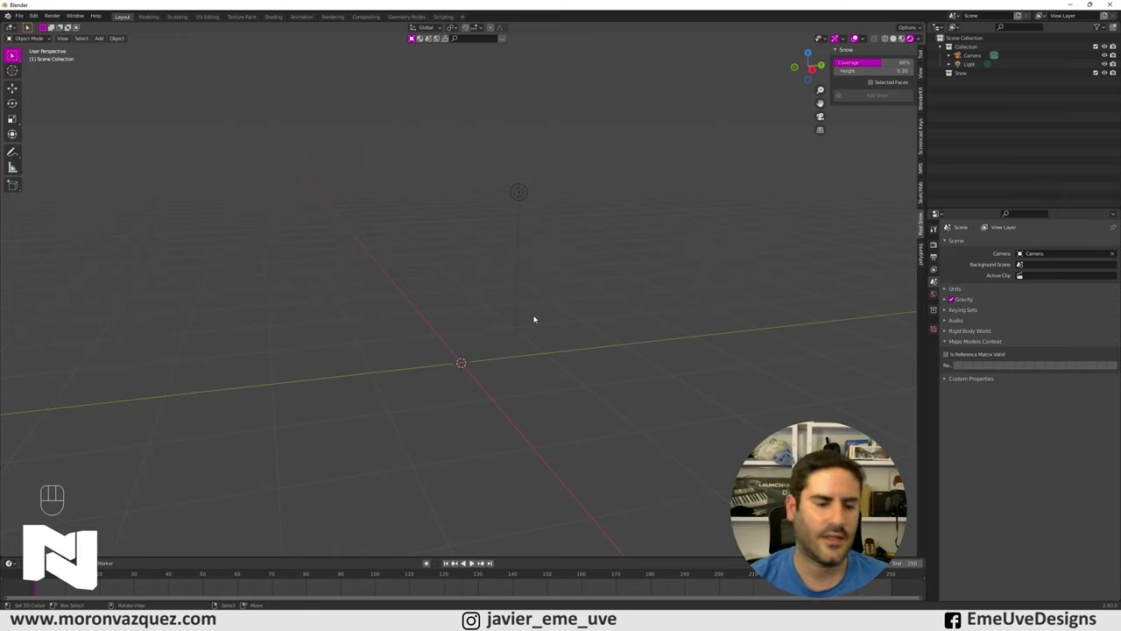
- Add the Suzanne monkey head and, from top view, move the light to a new spot
key(shift+a)
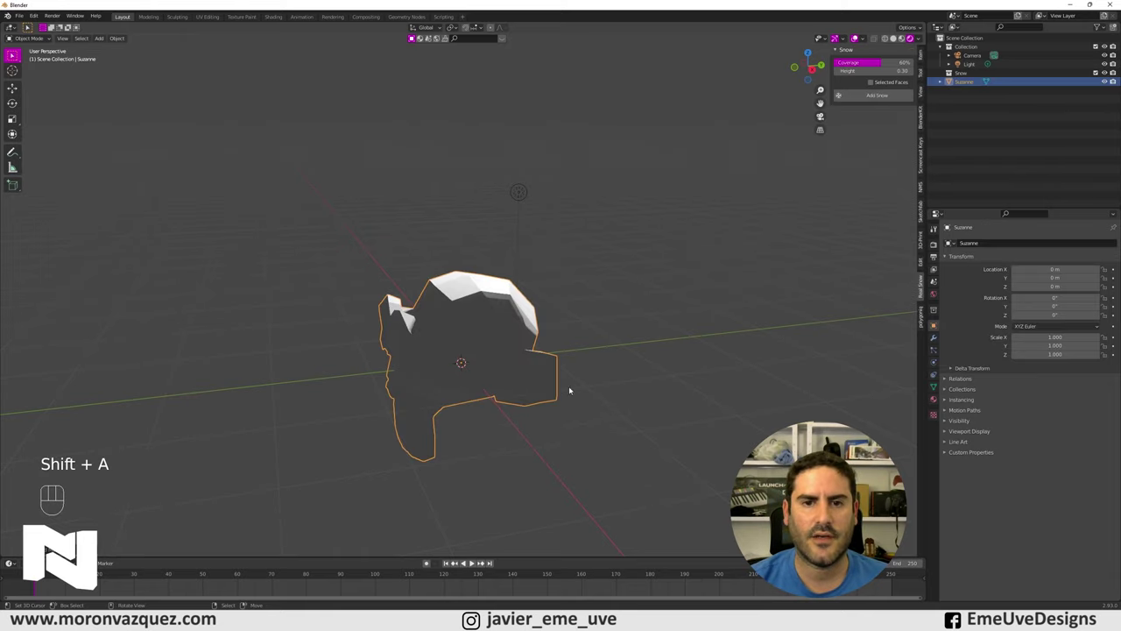
drag(593, 384, 658, 380)
drag(624, 374, 731, 388)
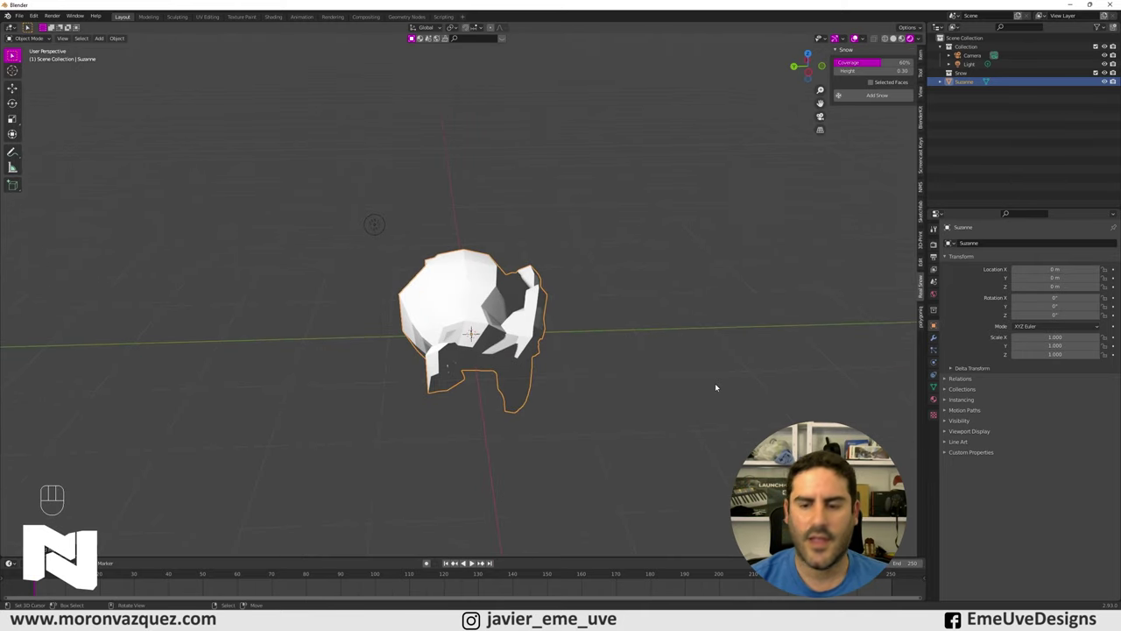
key(KP_7)
right_click(415, 218)
key(g)
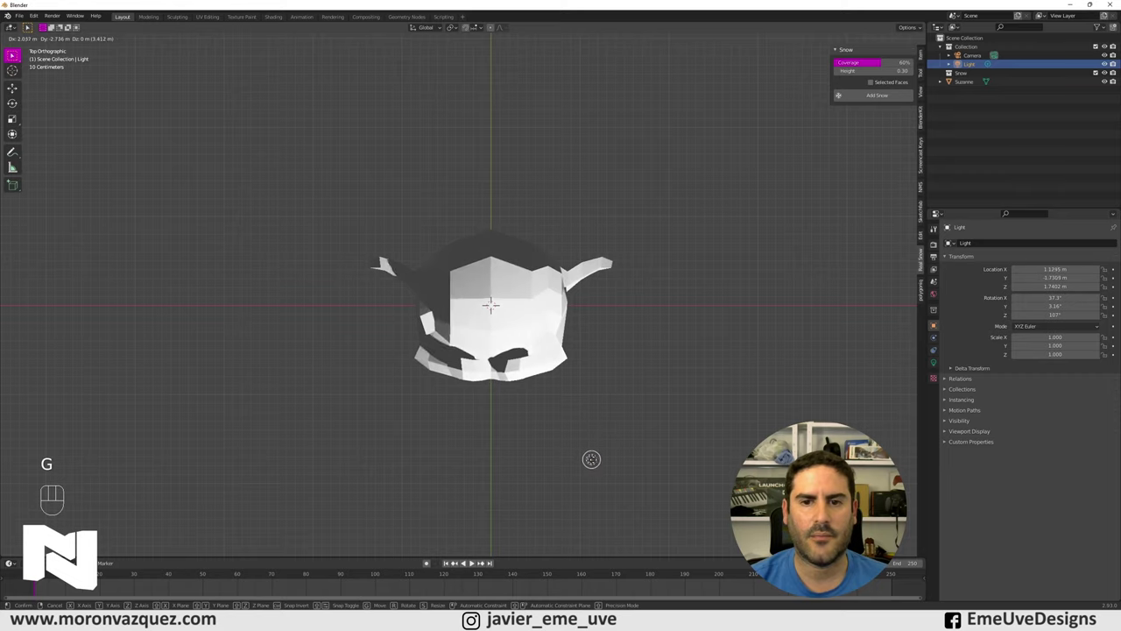
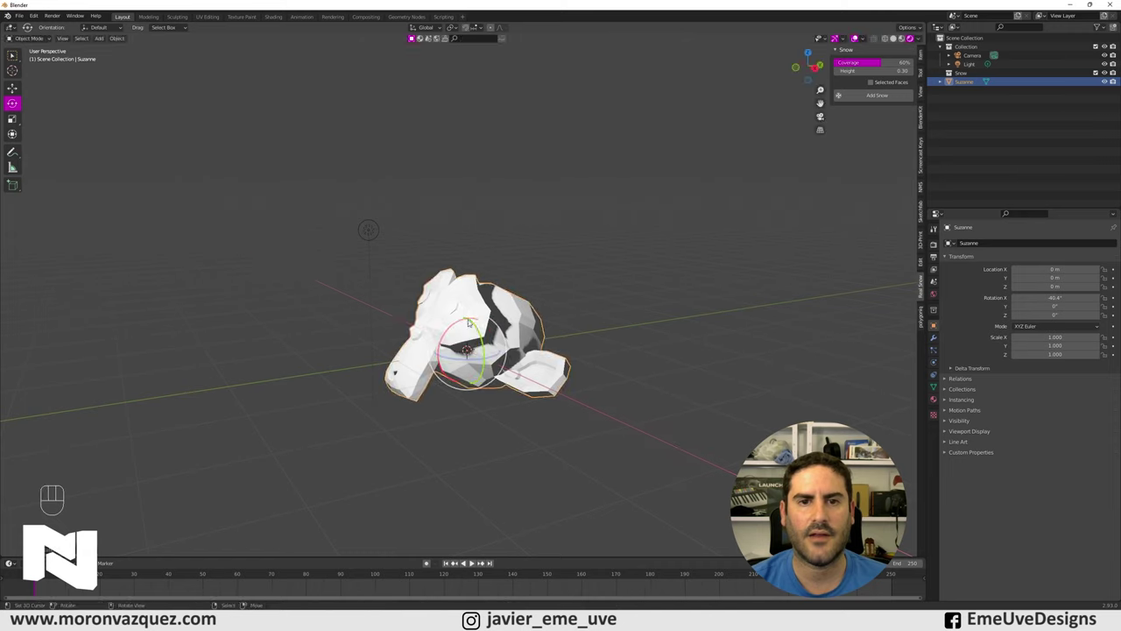
- Inspect Suzanne tilted back −40° on X up close
middle_click(525, 342)
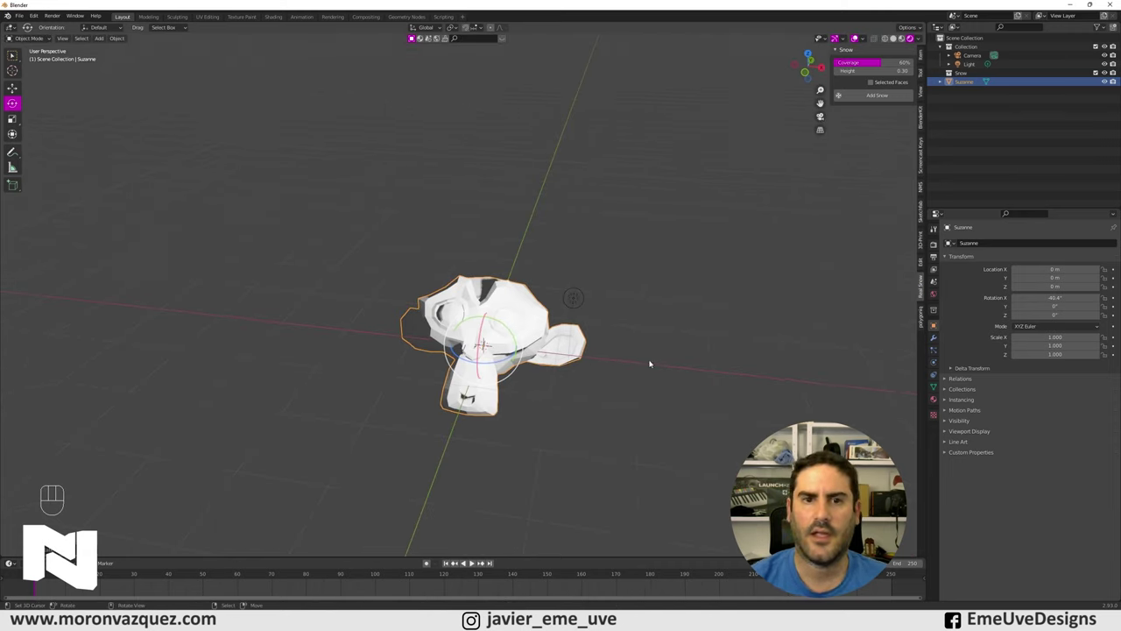
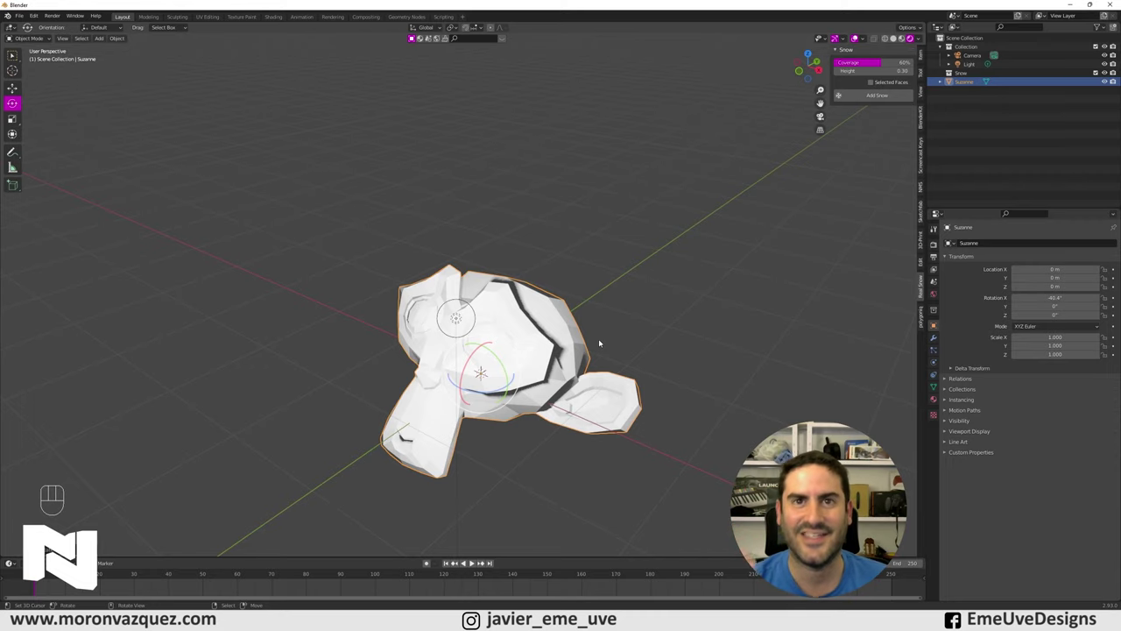
drag(577, 291, 539, 259)
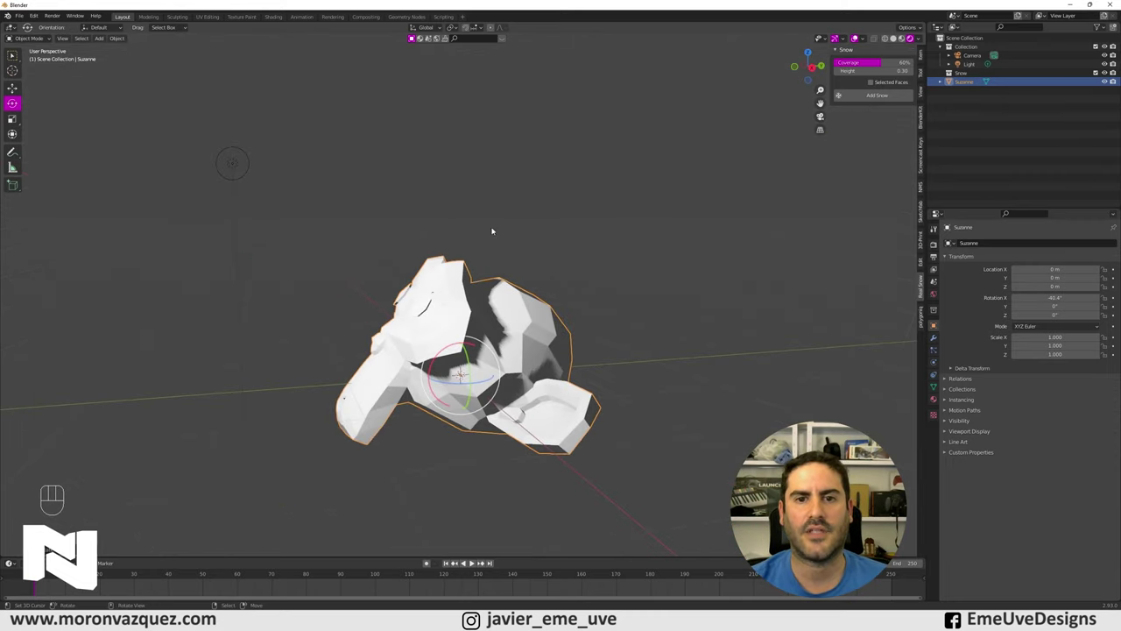
drag(497, 253, 521, 272)
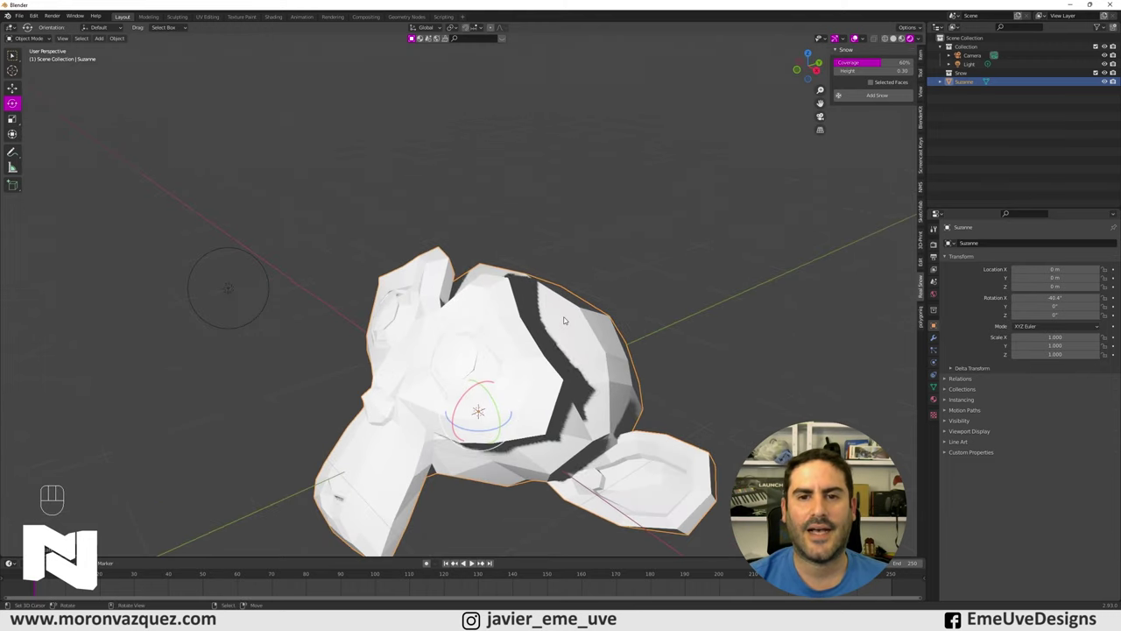
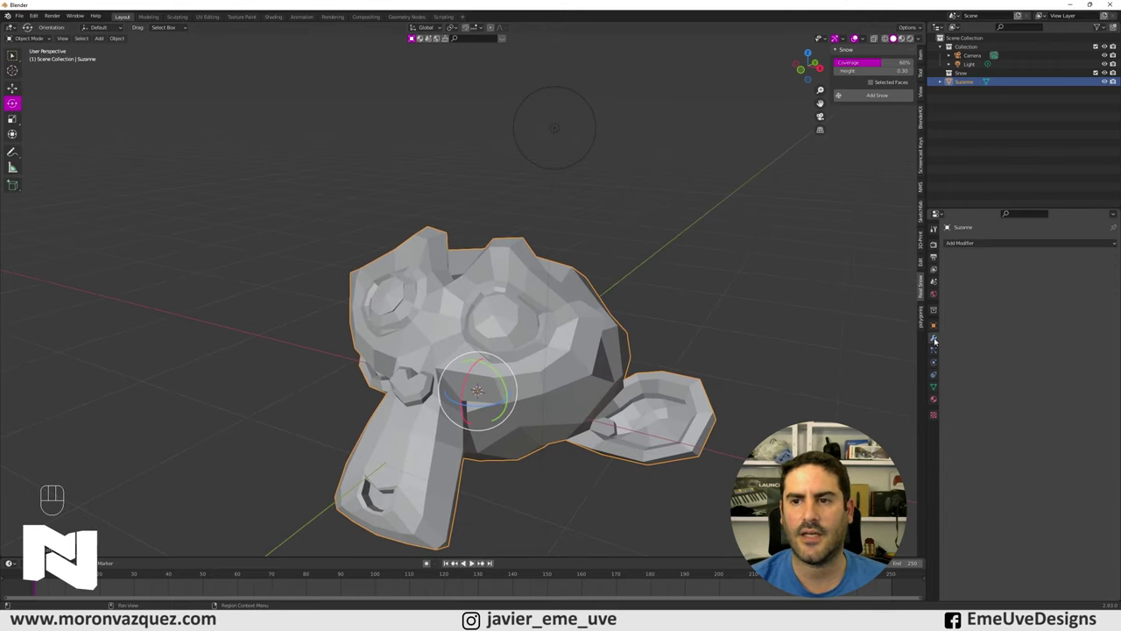
- Shade Suzanne smooth over her Catmull-Clark subdivision and look at the rounded head
drag(966, 246, 947, 404)
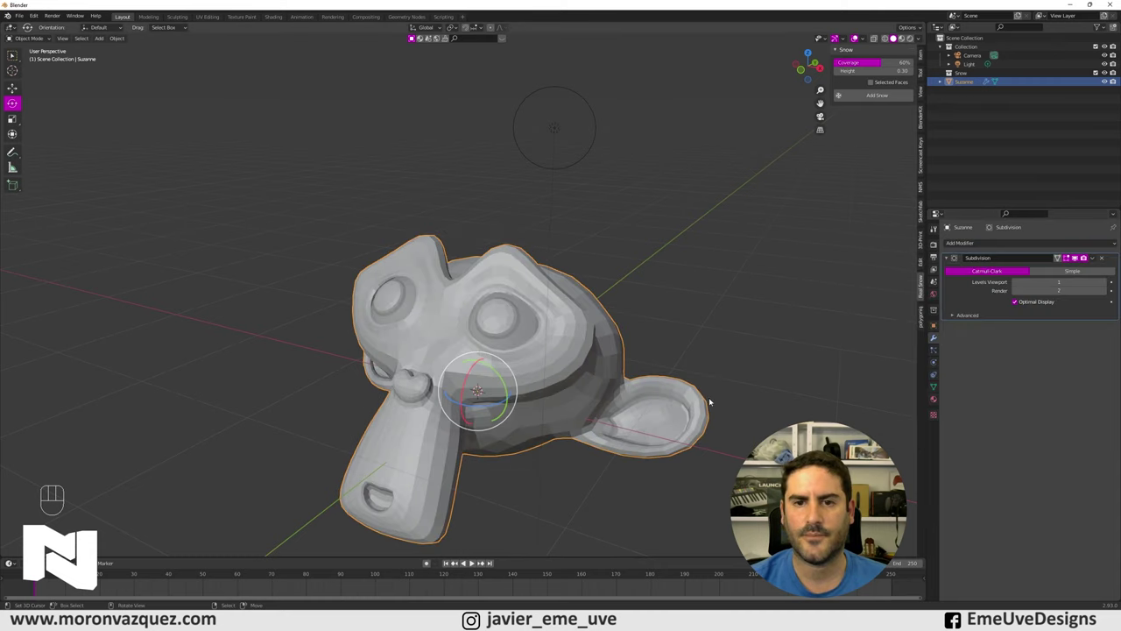
drag(710, 400, 645, 390)
drag(480, 347, 512, 353)
drag(588, 329, 599, 333)
drag(124, 41, 142, 217)
drag(547, 300, 558, 300)
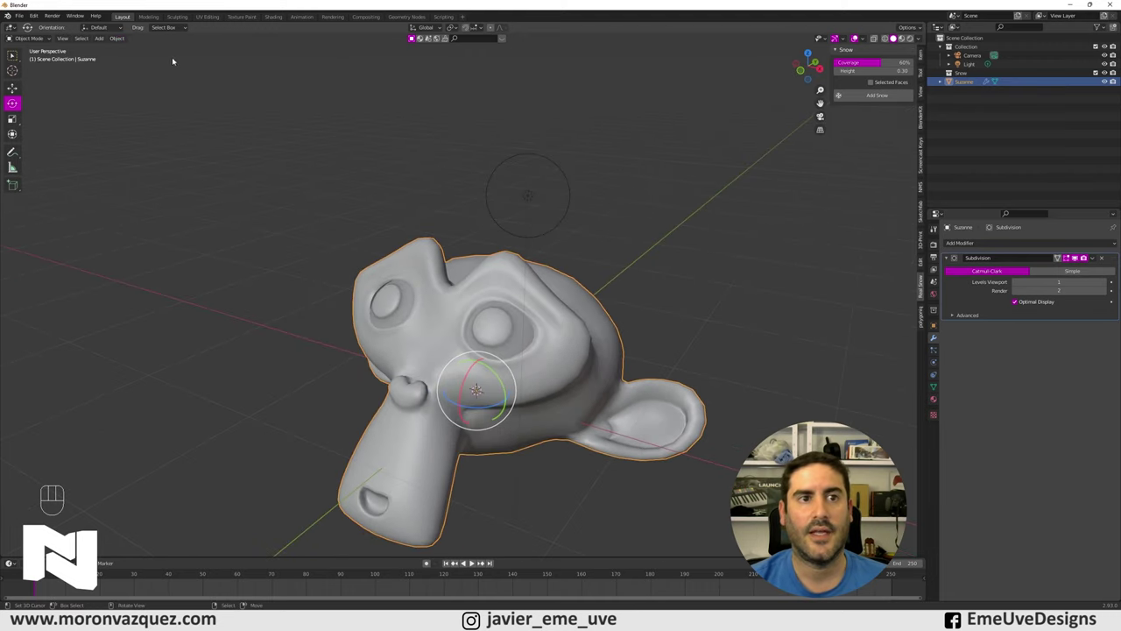
- Check the head in wireframe display and return to solid shading
drag(121, 42, 700, 26)
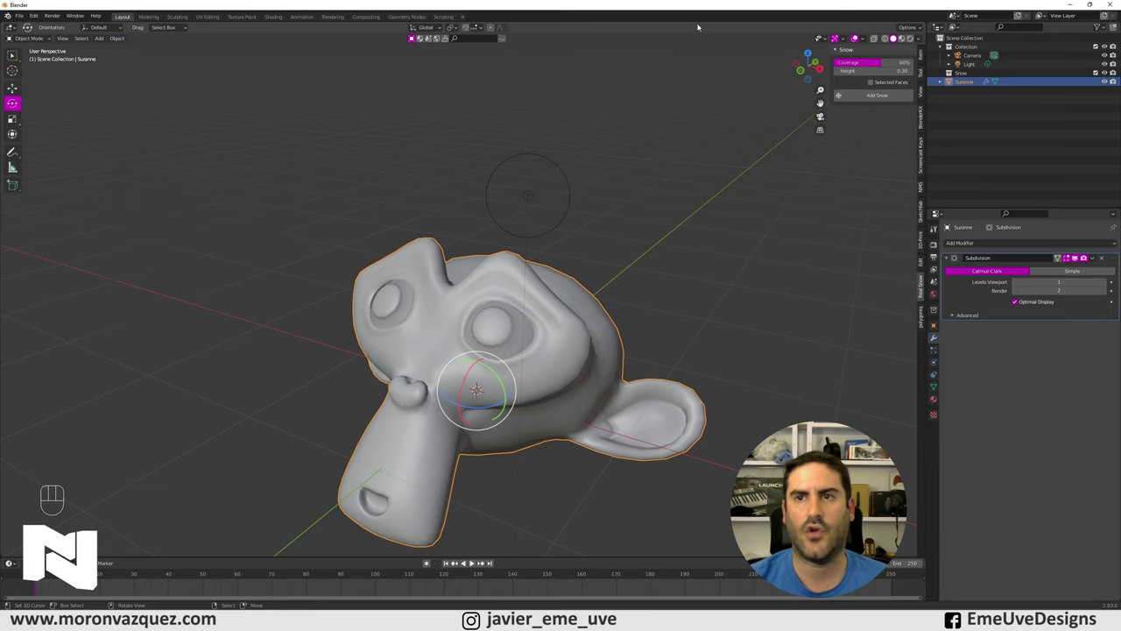
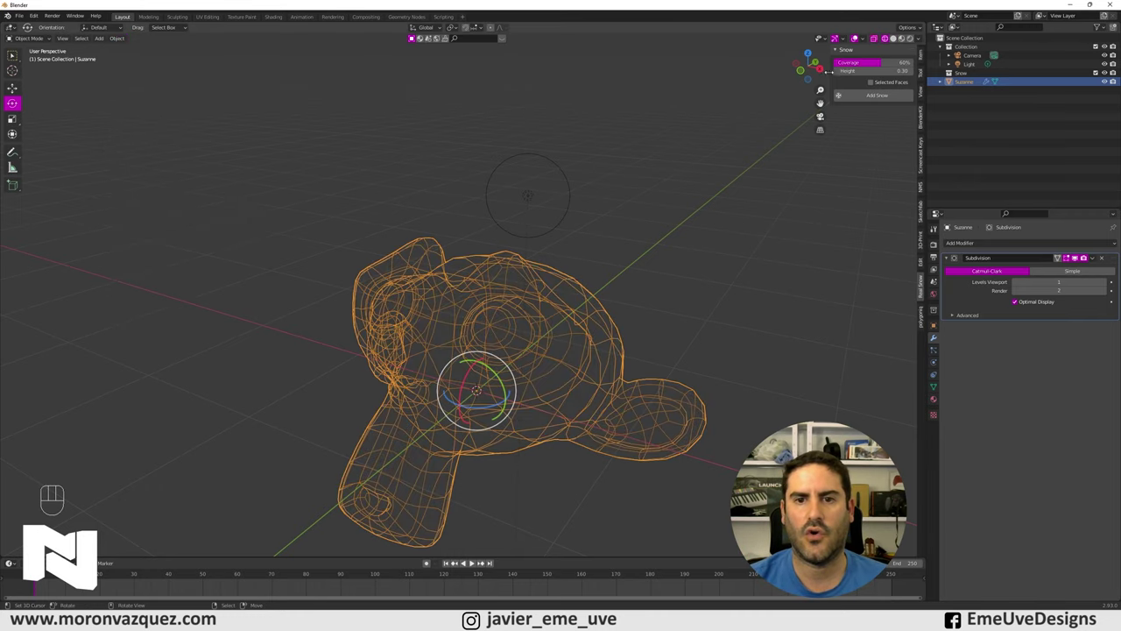
click(896, 40)
drag(590, 309, 562, 301)
drag(558, 314, 603, 319)
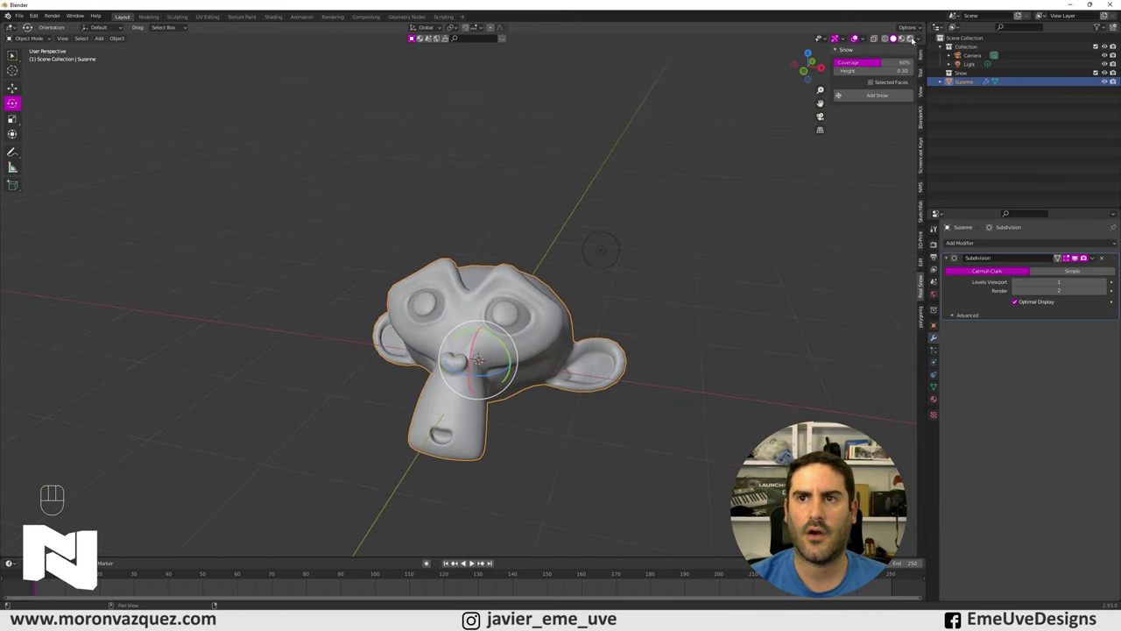
- In rendered shading, generate a SnowBall.001 snow mesh blanketing the smoothed Suzanne head
click(915, 41)
drag(683, 191, 678, 213)
middle_click(672, 196)
right_click(498, 265)
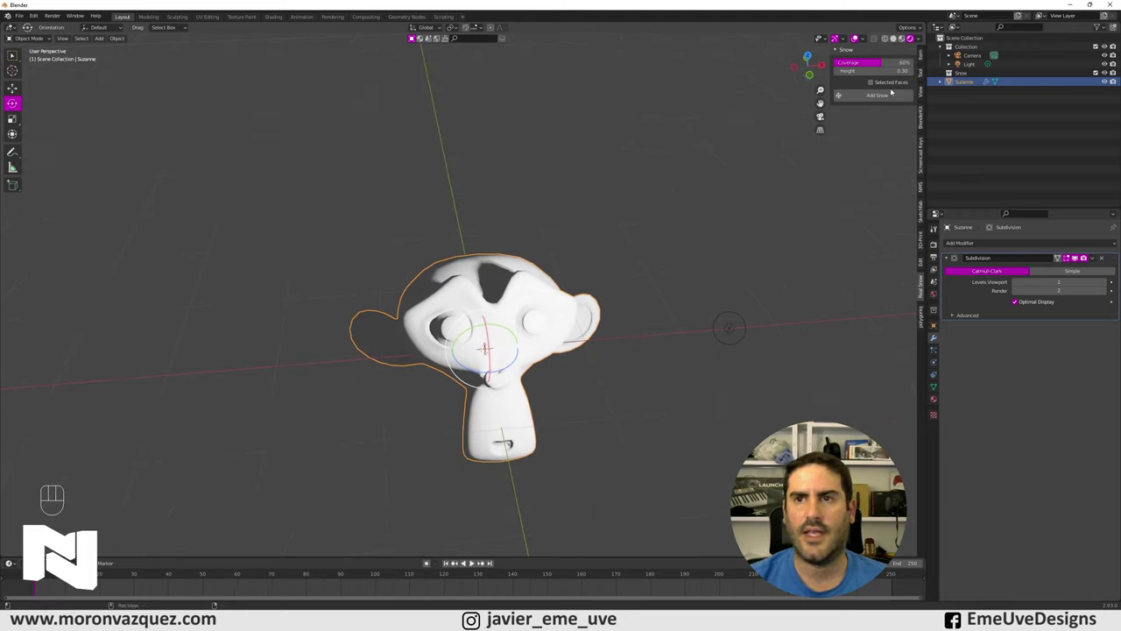
drag(889, 98, 726, 220)
drag(678, 231, 649, 211)
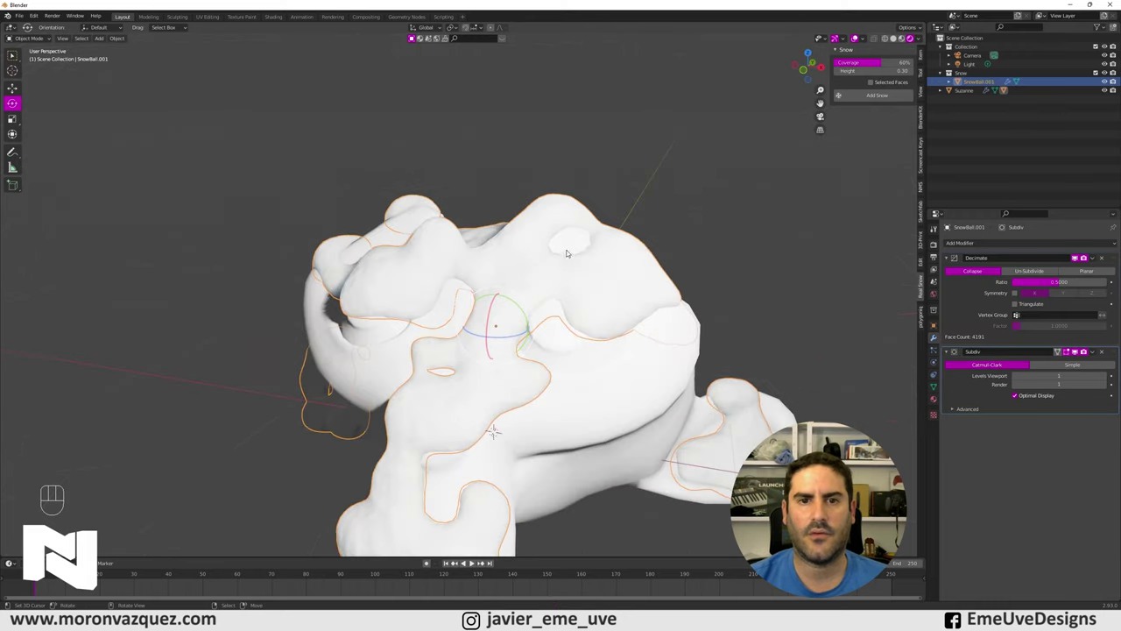
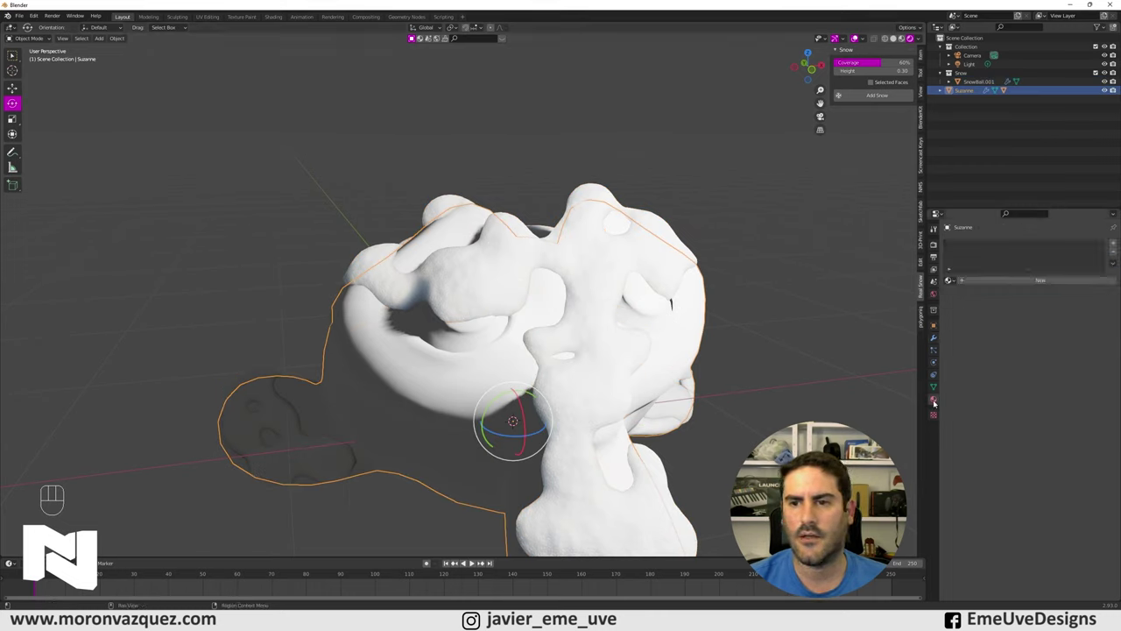
- Give Suzanne a new light-blue material, then select the snow mesh to view its modifiers
click(1020, 283)
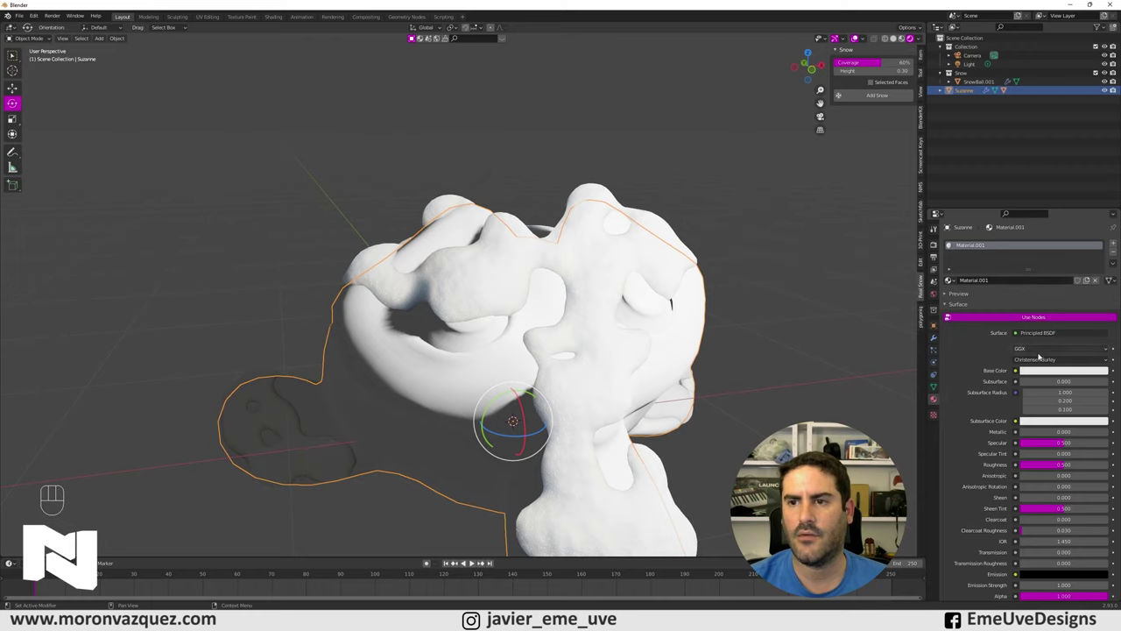
click(1048, 371)
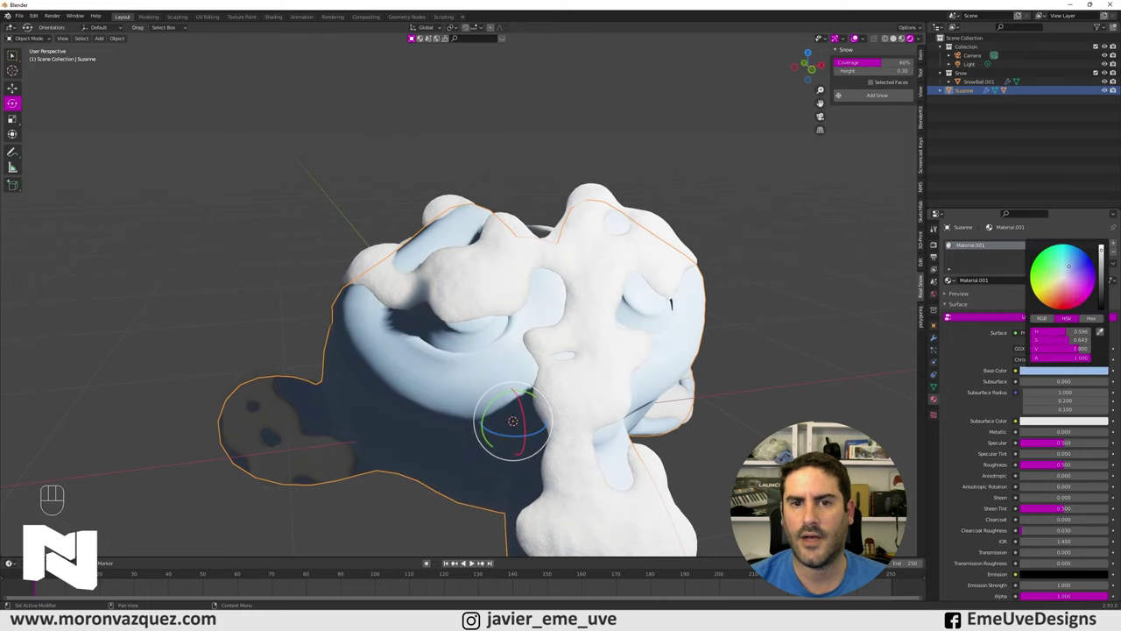
drag(758, 345, 691, 341)
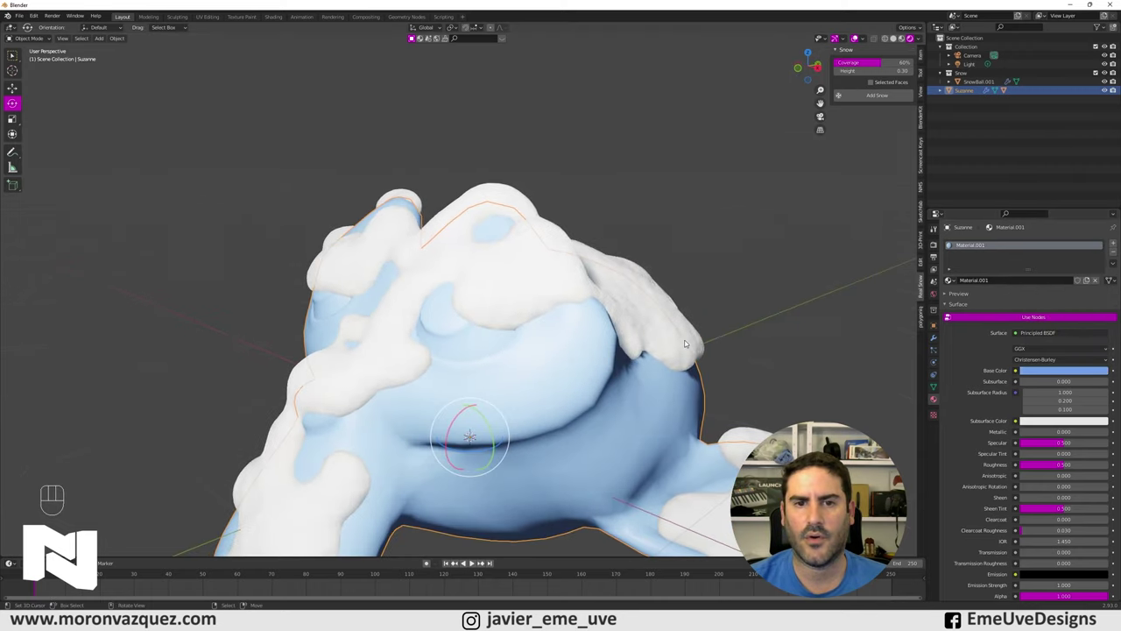
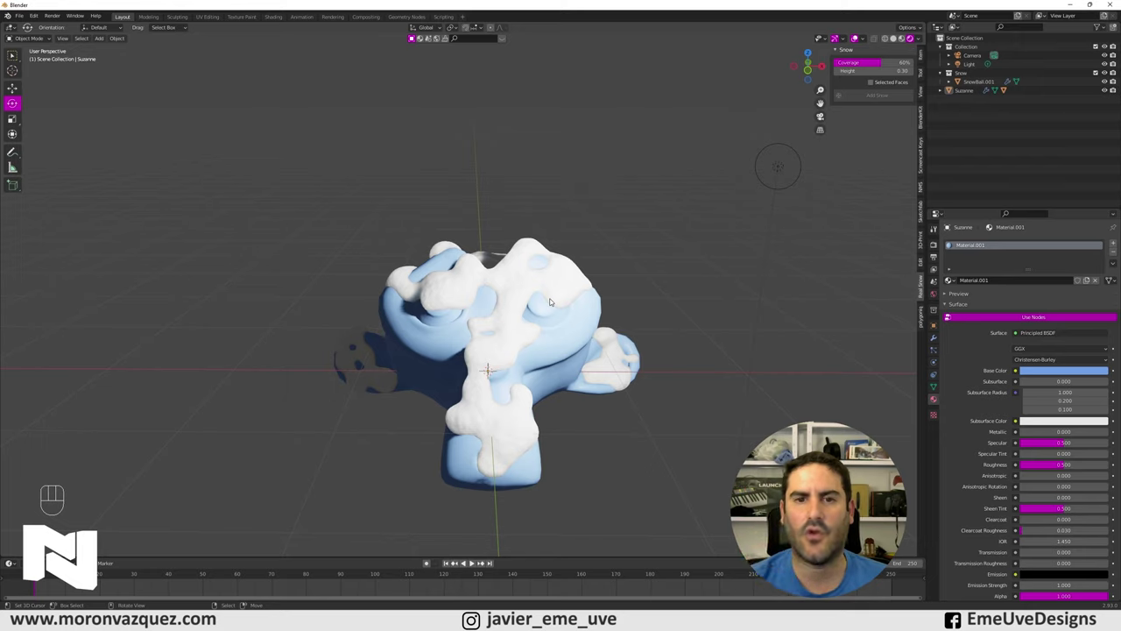
drag(570, 187, 564, 199)
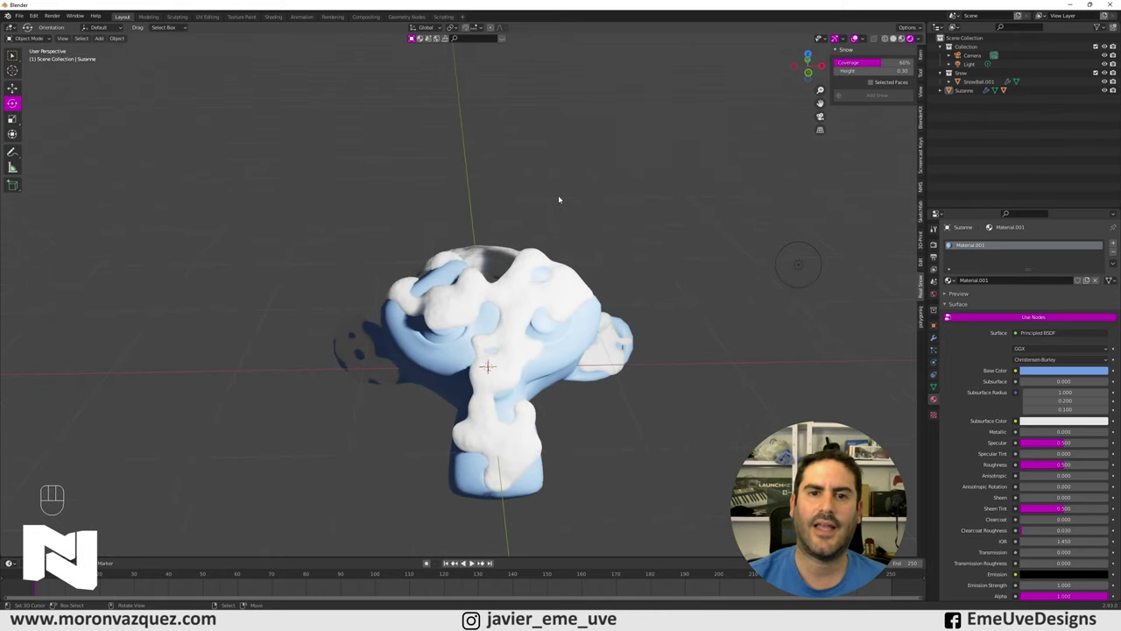
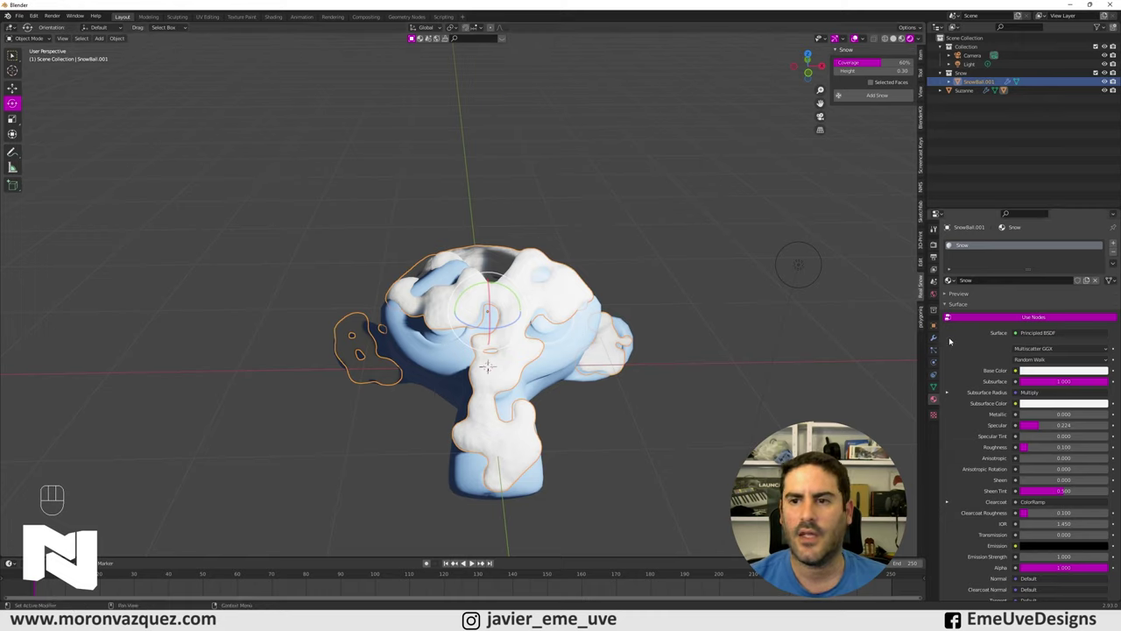
click(935, 341)
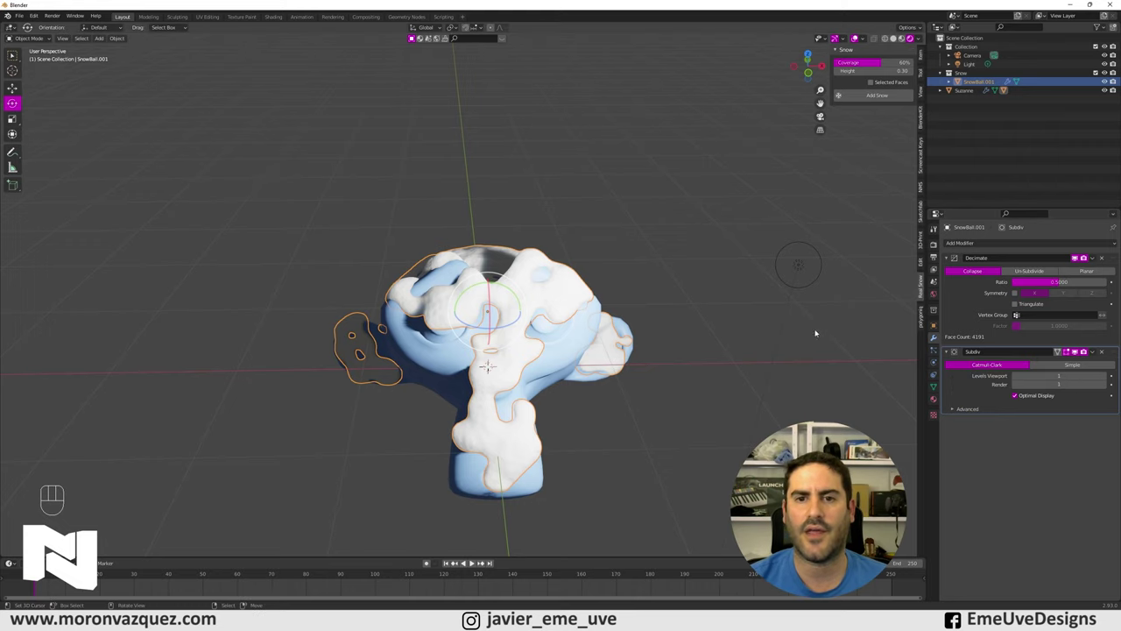
- Apply the Subdiv and Decimate modifiers on SnowBall.001, baking them into the mesh
drag(711, 302, 686, 299)
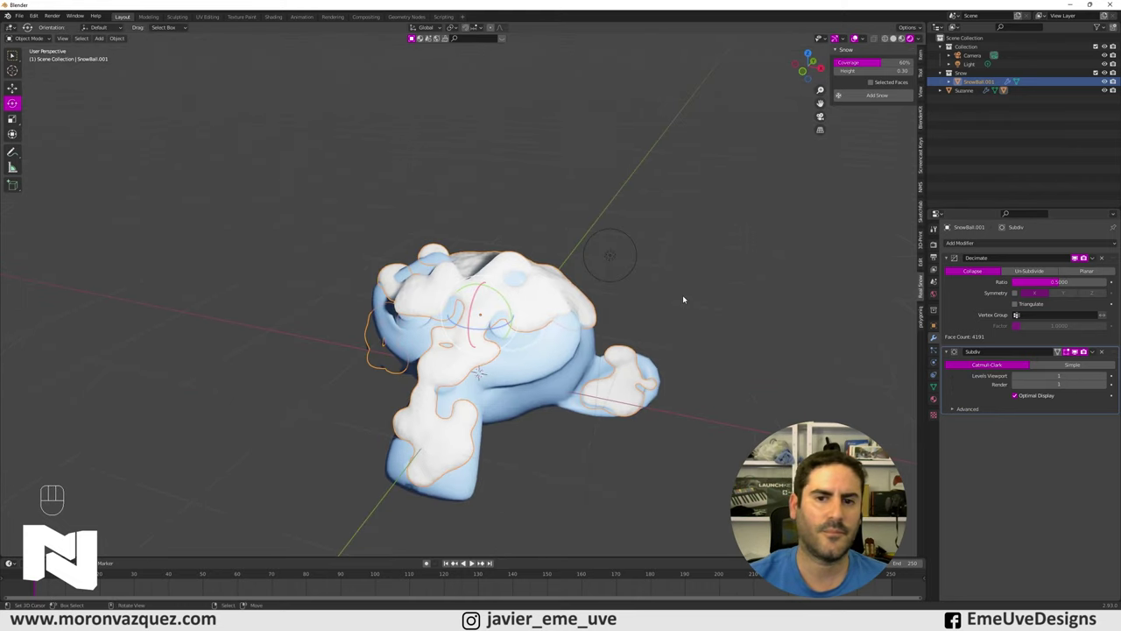
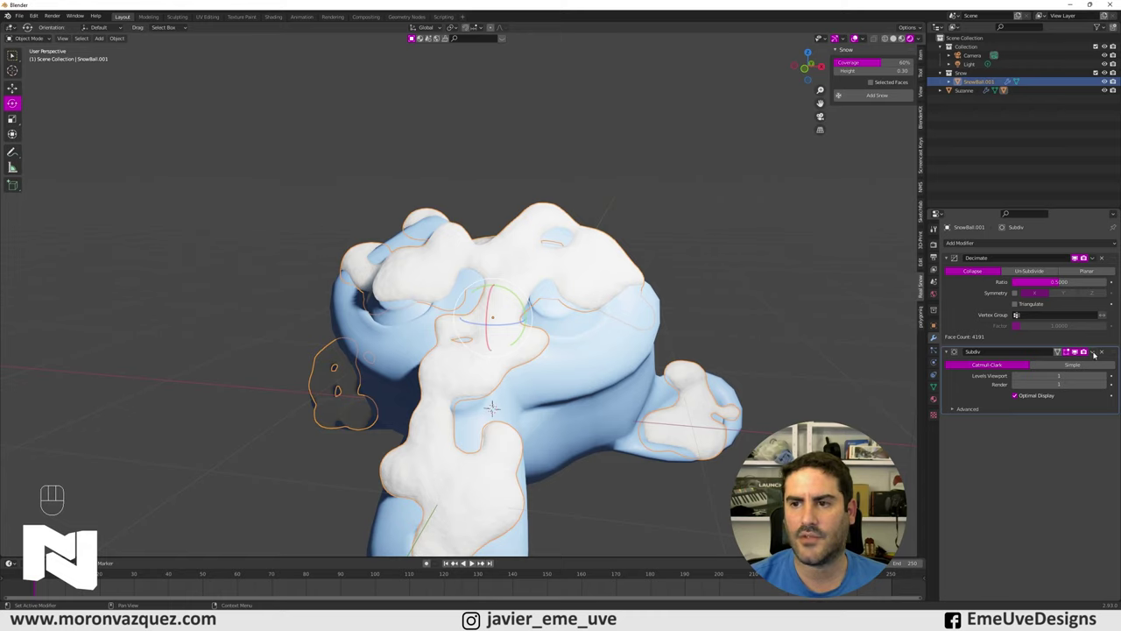
drag(1096, 355, 1079, 364)
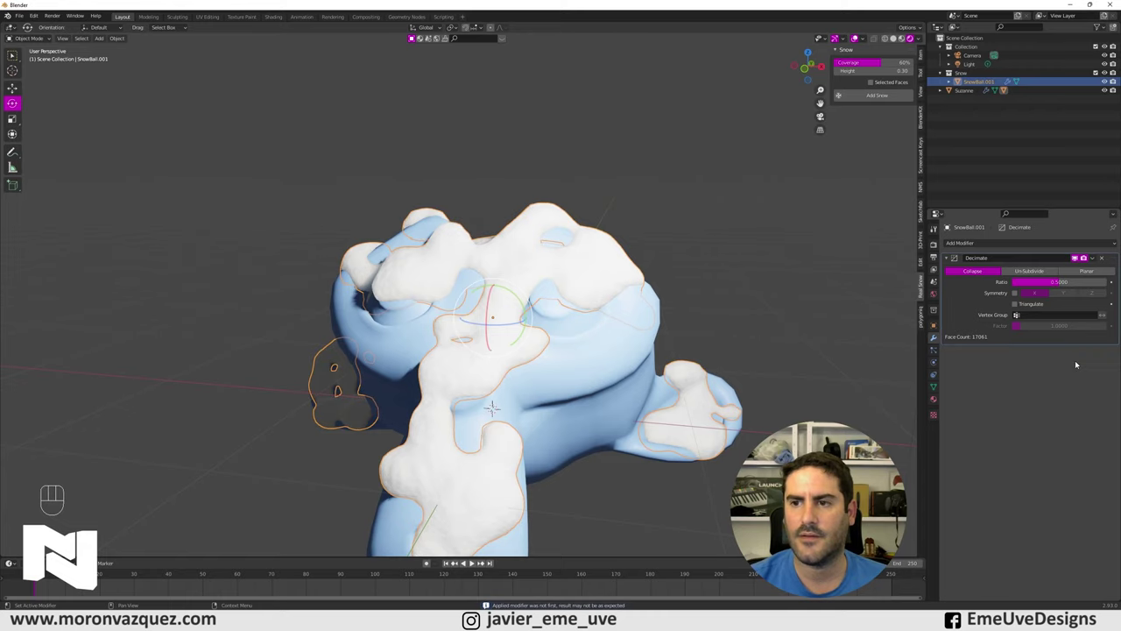
drag(1097, 260, 1072, 278)
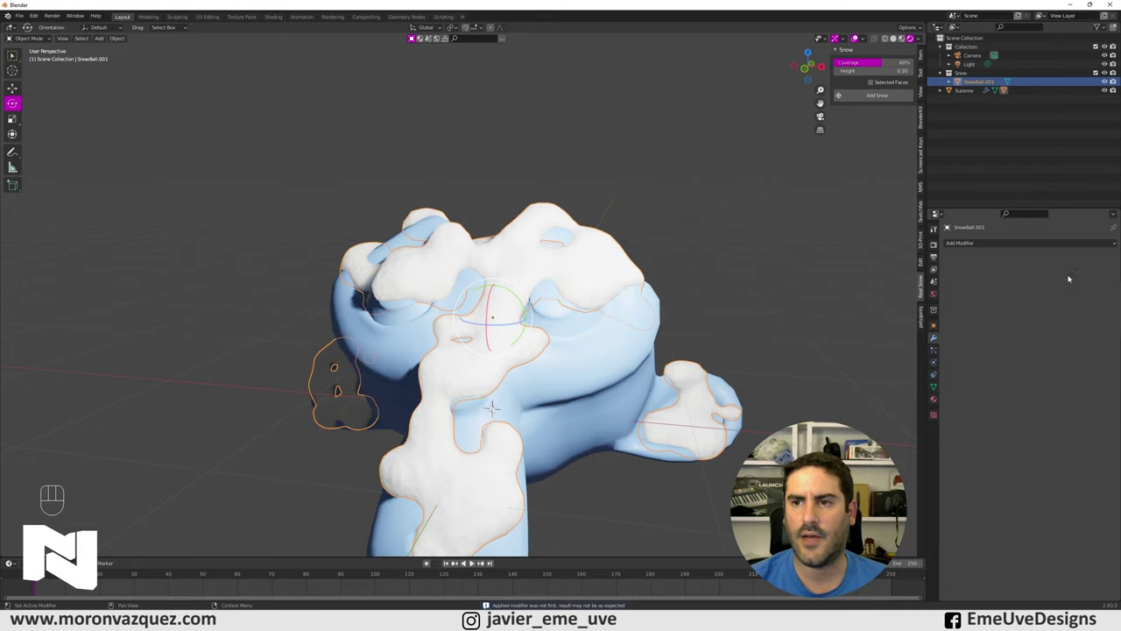
middle_click(819, 345)
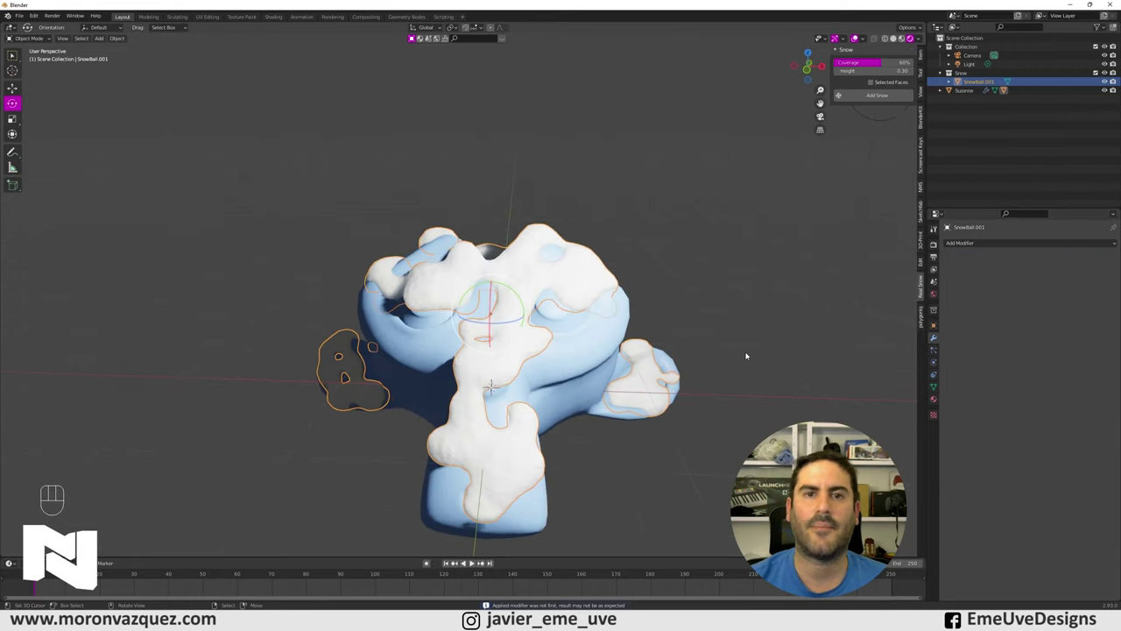
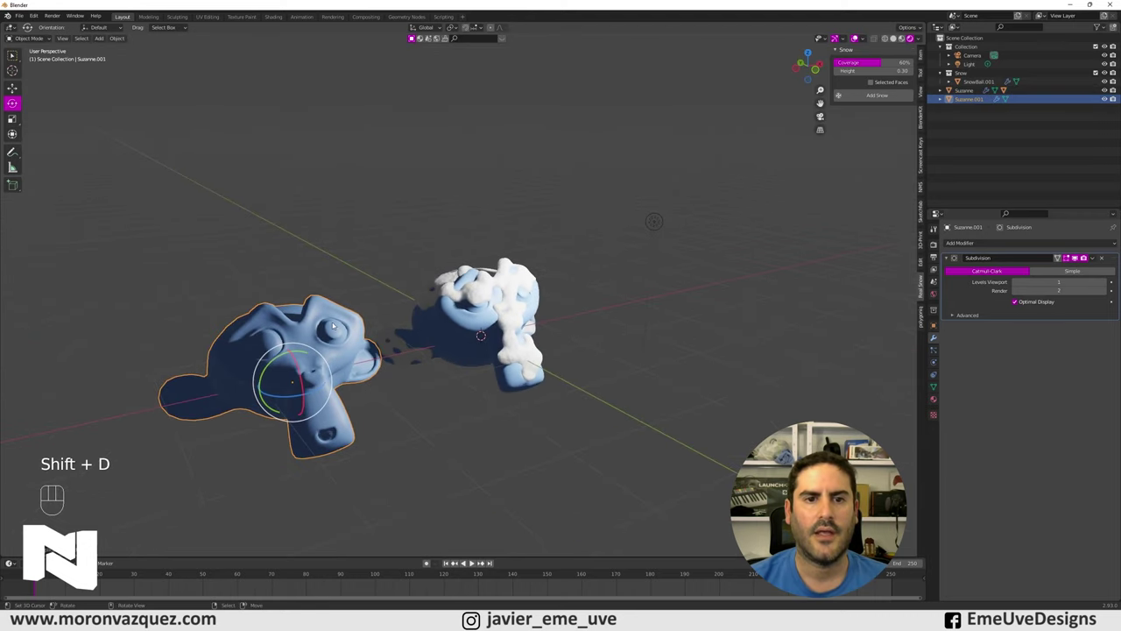
- Lower the Coverage setting and generate snow (SnowBall.002) on the second Suzanne head
right_click(330, 309)
drag(366, 320, 420, 311)
click(357, 307)
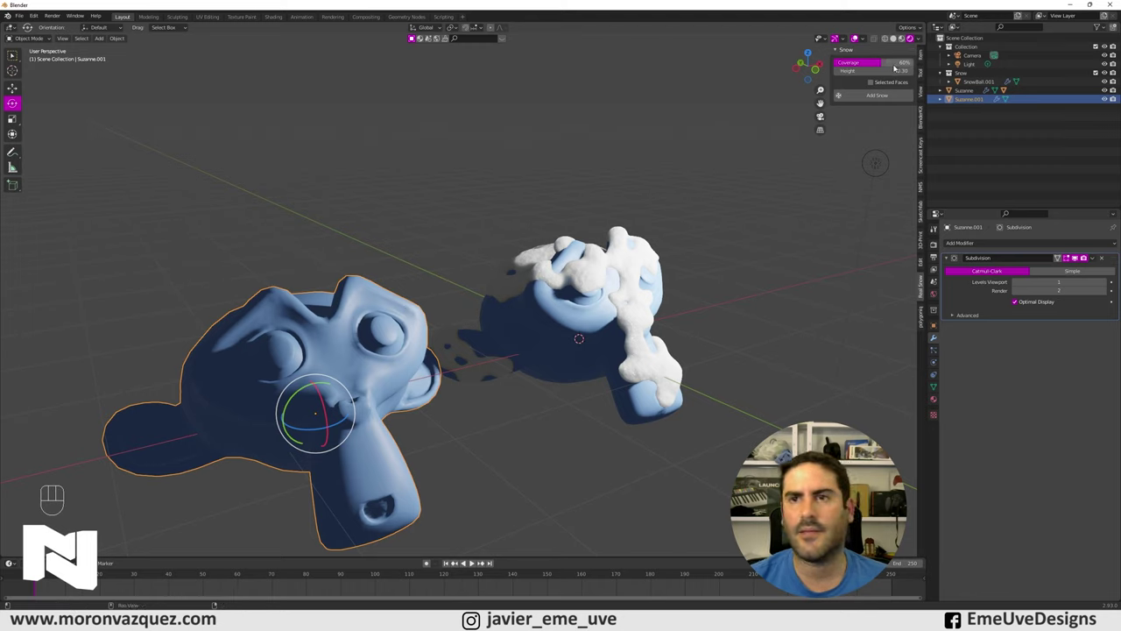
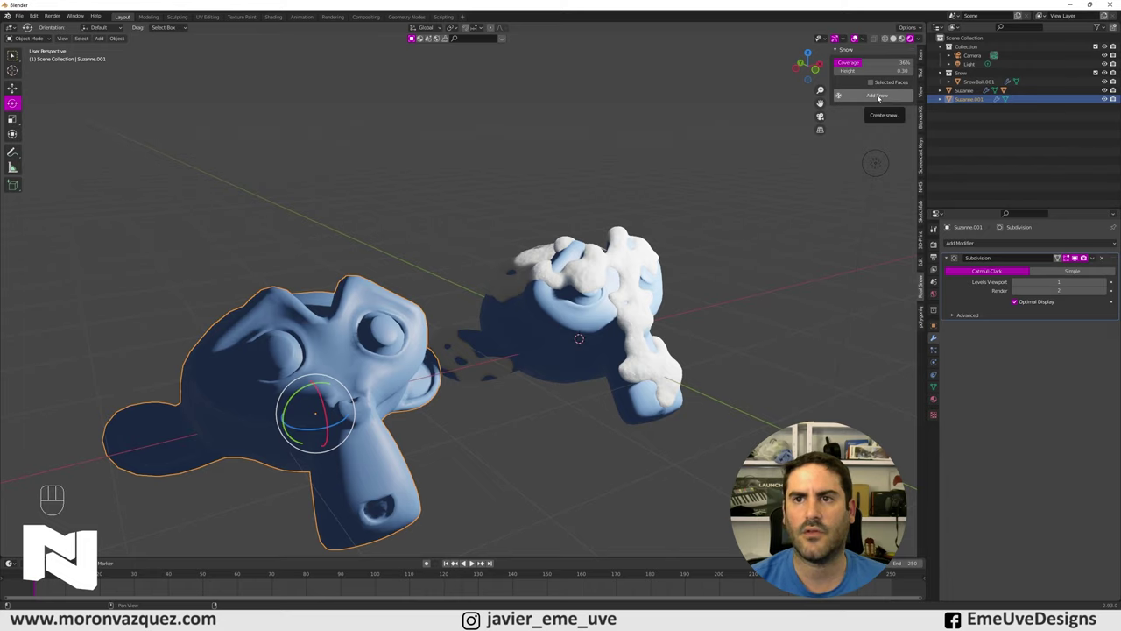
click(880, 98)
- Orbit the view to compare the sparse and dense snow on the two heads
middle_click(622, 181)
right_click(555, 167)
drag(476, 195, 501, 168)
drag(494, 173, 482, 174)
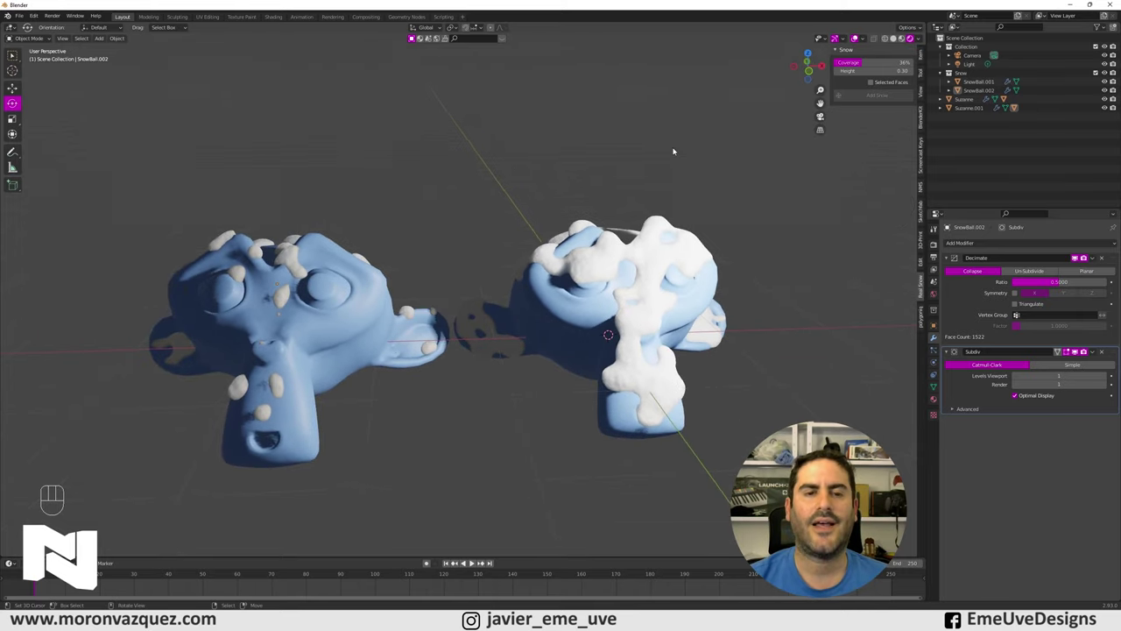
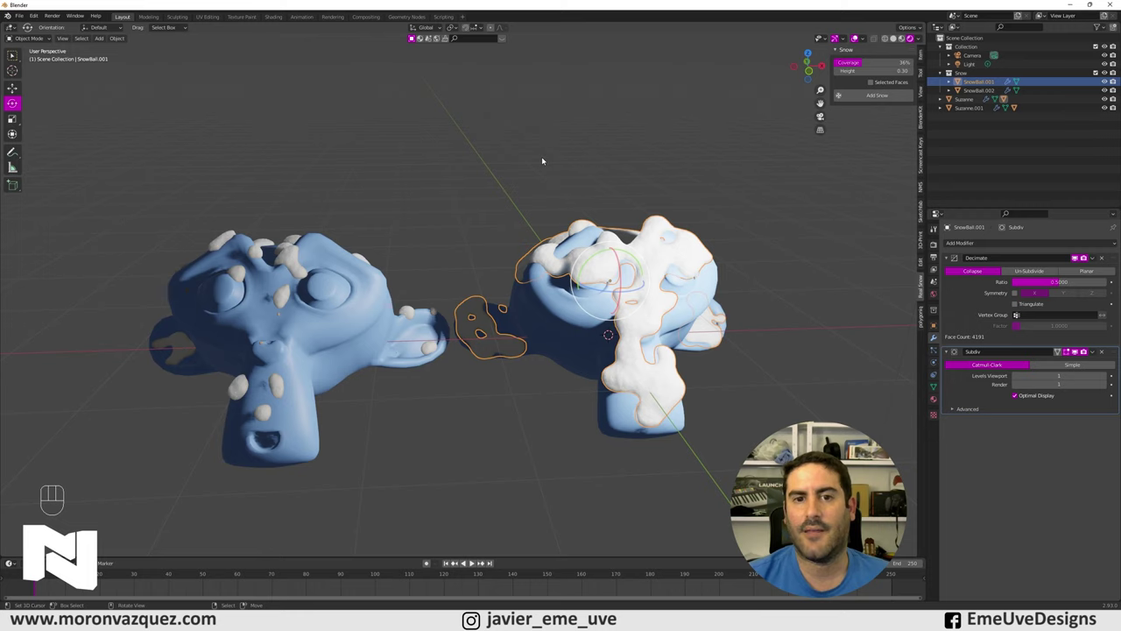
- Join the two SnowBall meshes on the right monkey into one object with Ctrl+J
right_click(297, 263)
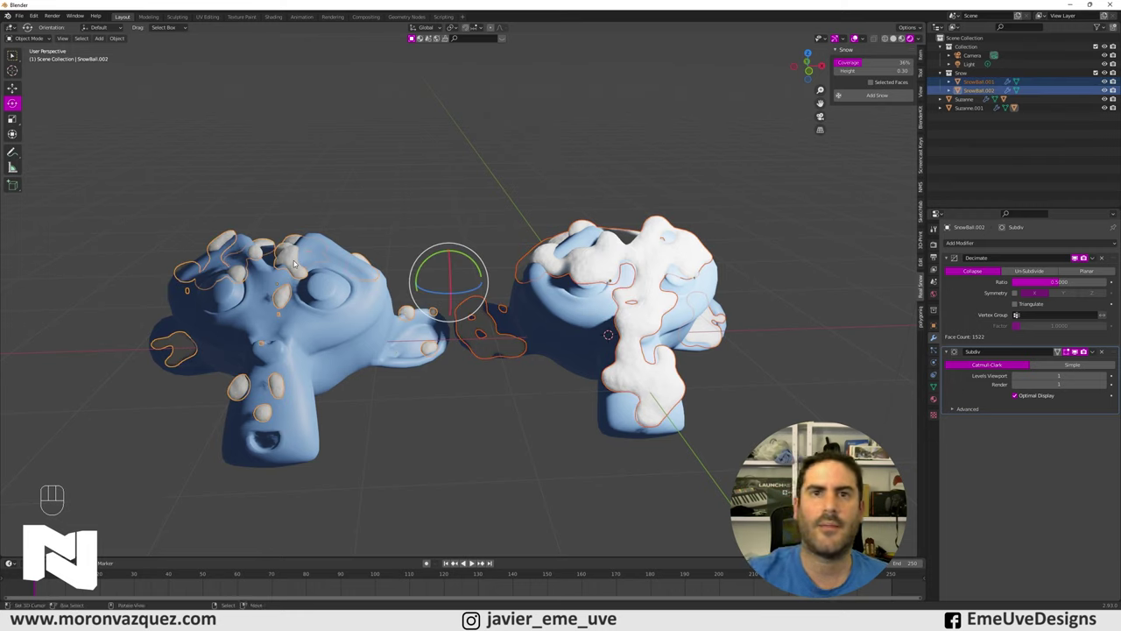
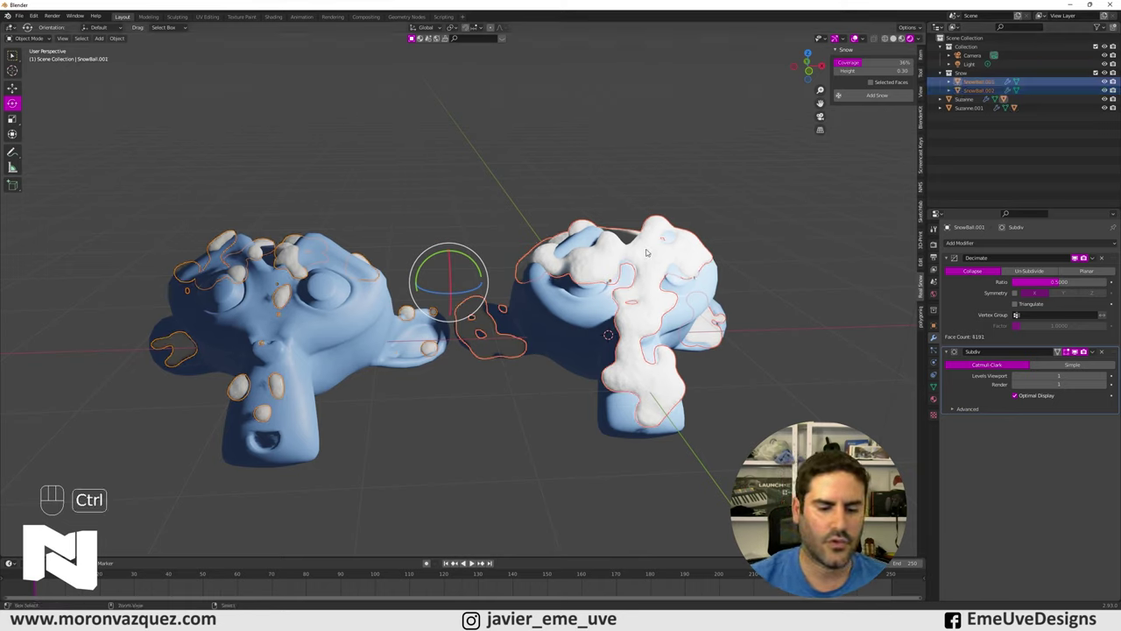
key(ctrl+j)
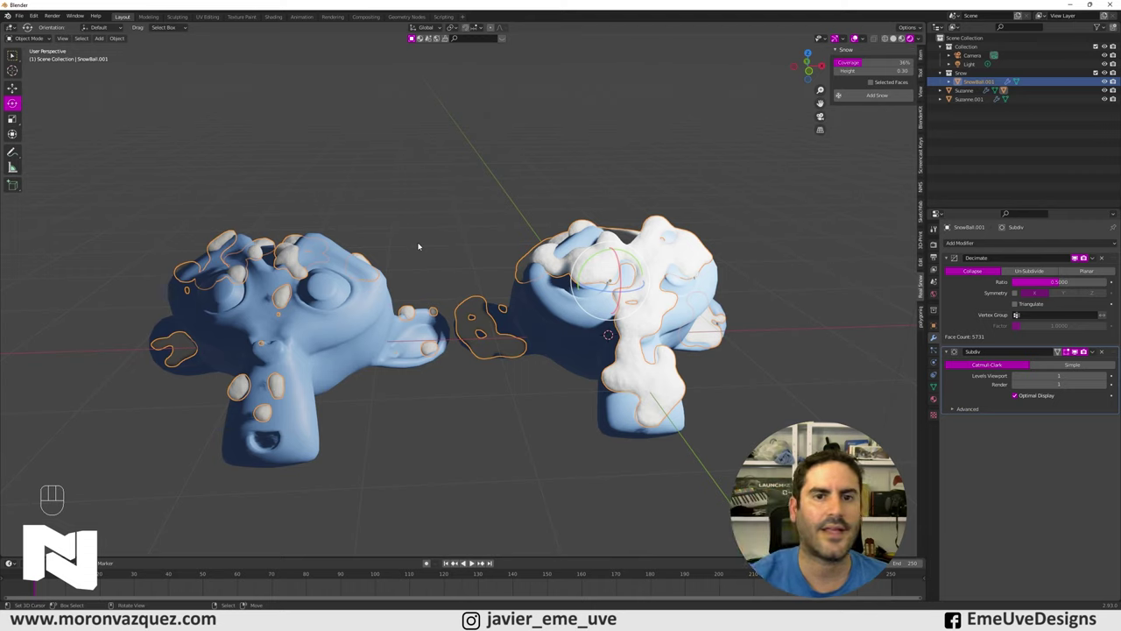
- Apply the Decimate and Subdiv modifiers to the merged snow mesh
drag(1098, 351, 1094, 255)
drag(1096, 259, 1060, 273)
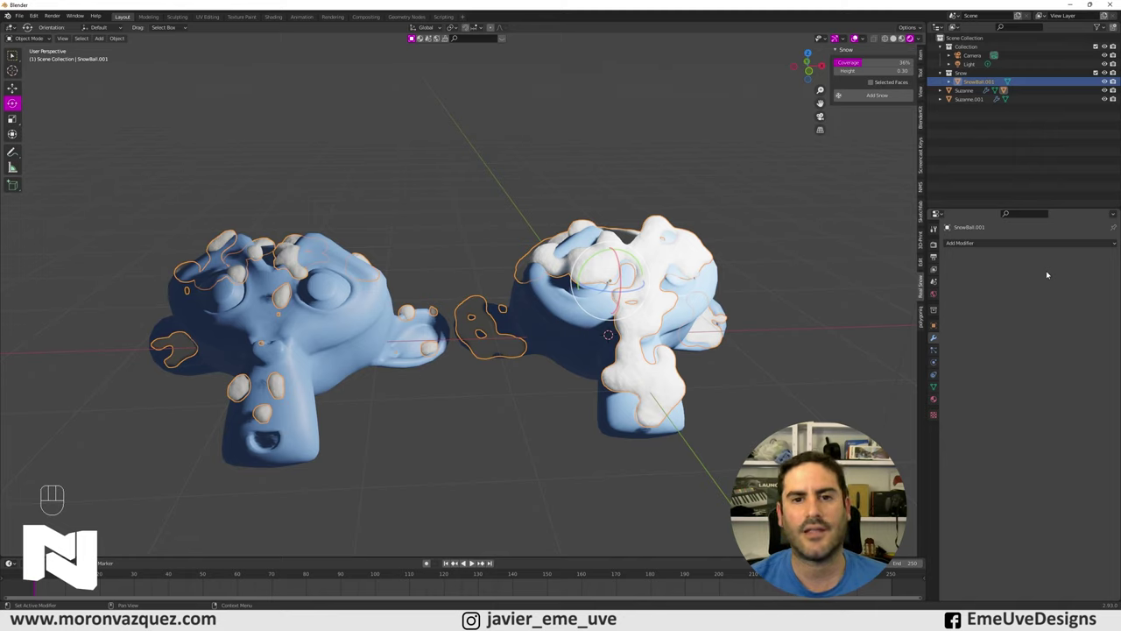
right_click(695, 148)
drag(728, 190, 716, 187)
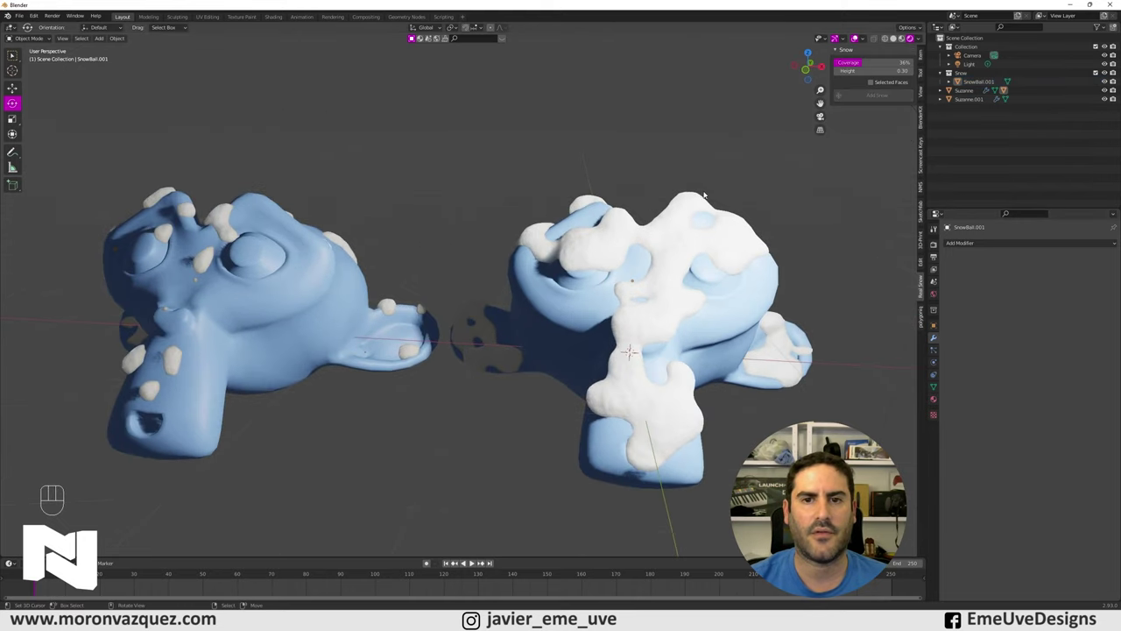
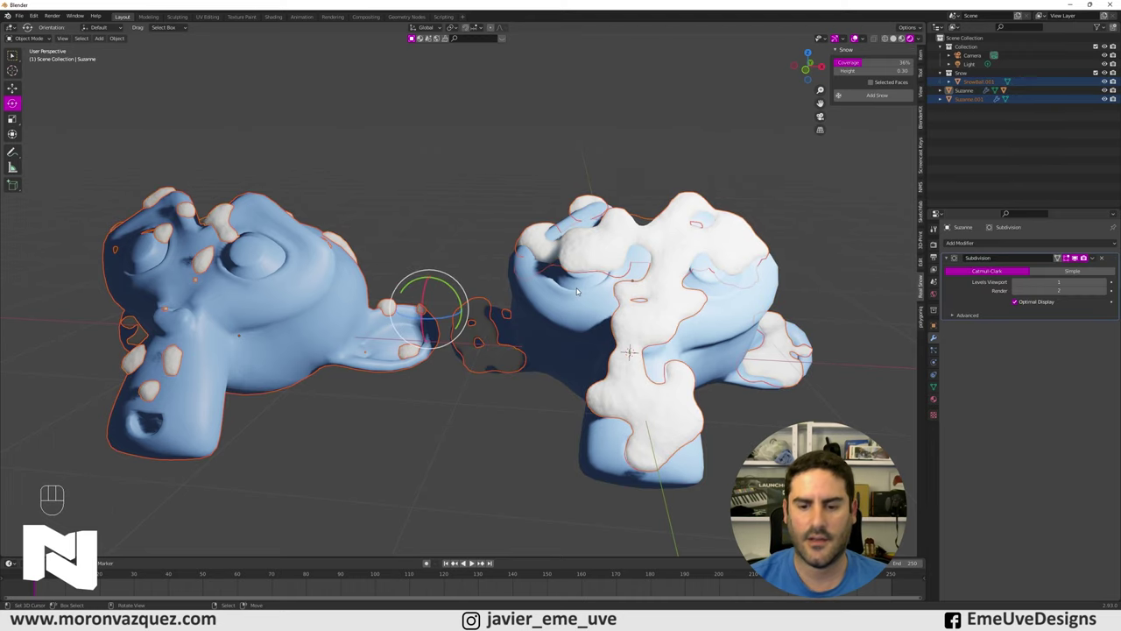
- Delete Suzanne.001 and its snow, leaving only the plain blue Suzanne in view
key(Delete)
drag(683, 274, 699, 289)
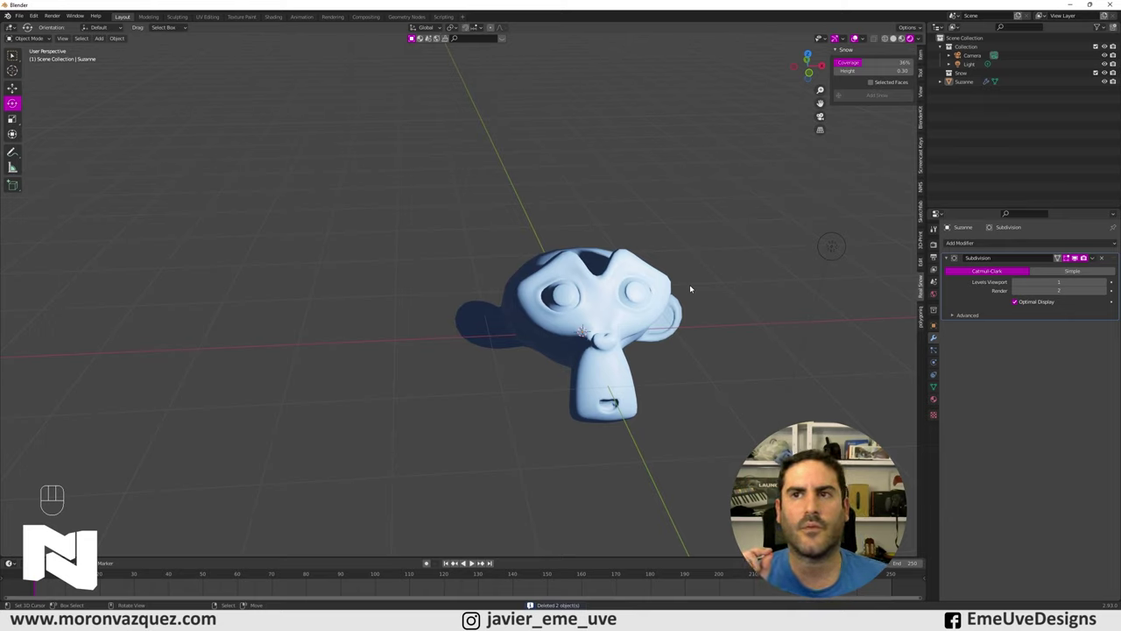
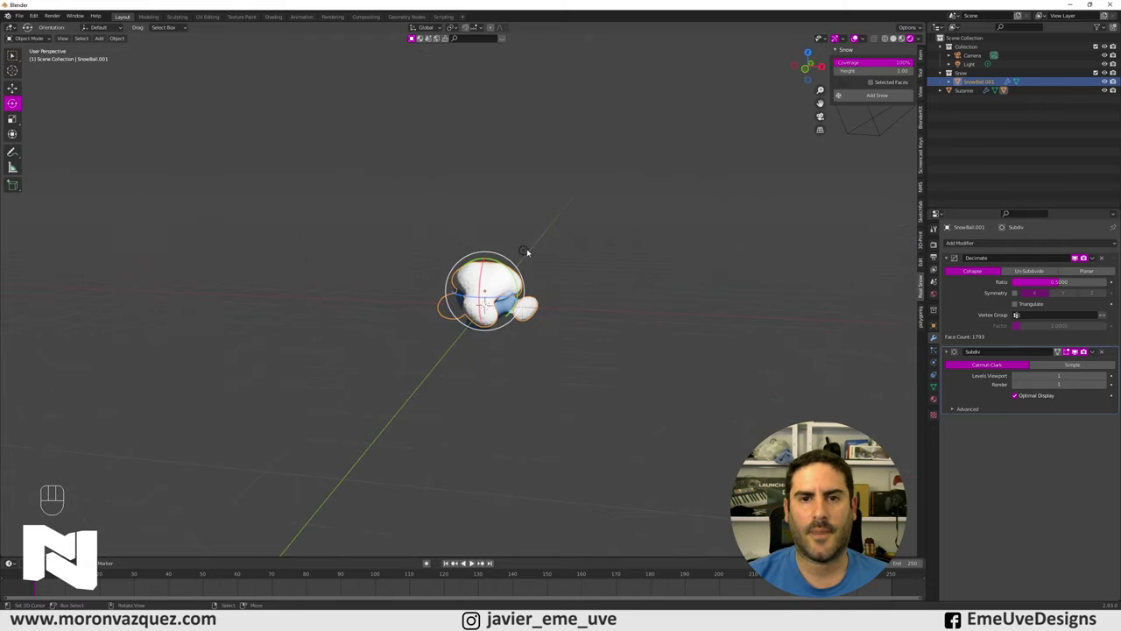
right_click(528, 251)
middle_click(567, 267)
key(g)
key(g)
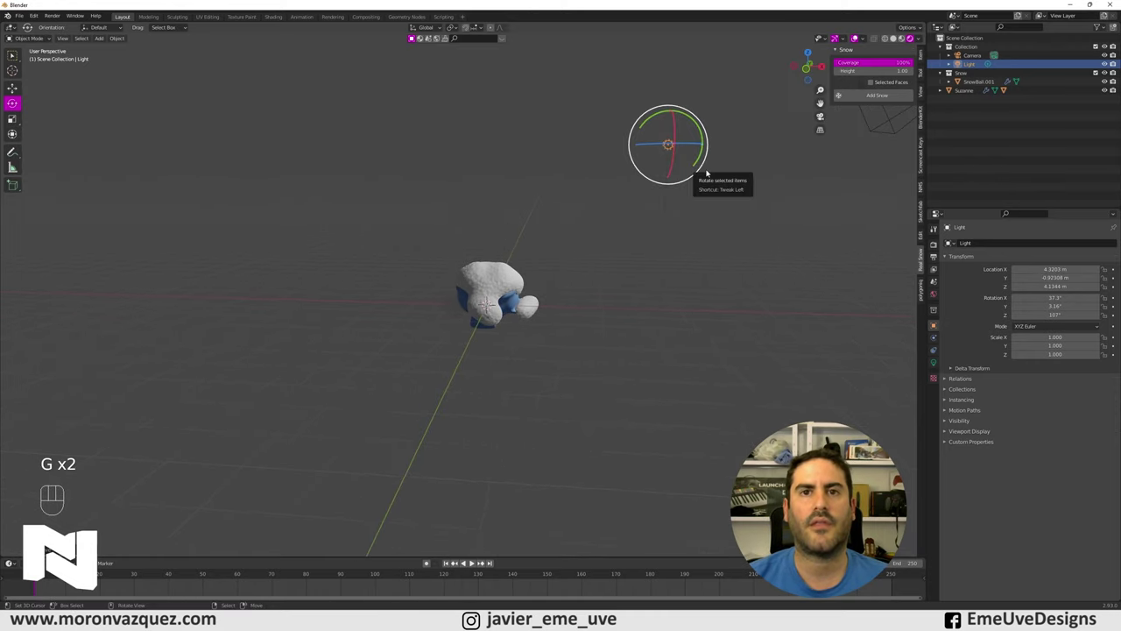
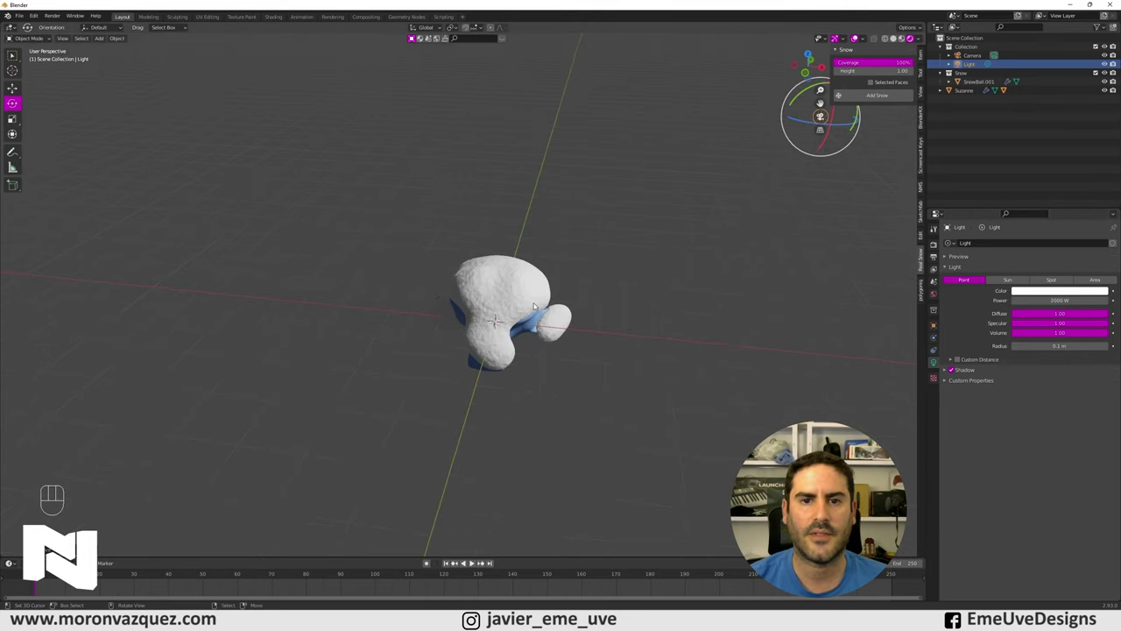
right_click(537, 302)
key(Delete)
right_click(545, 304)
drag(620, 345, 622, 336)
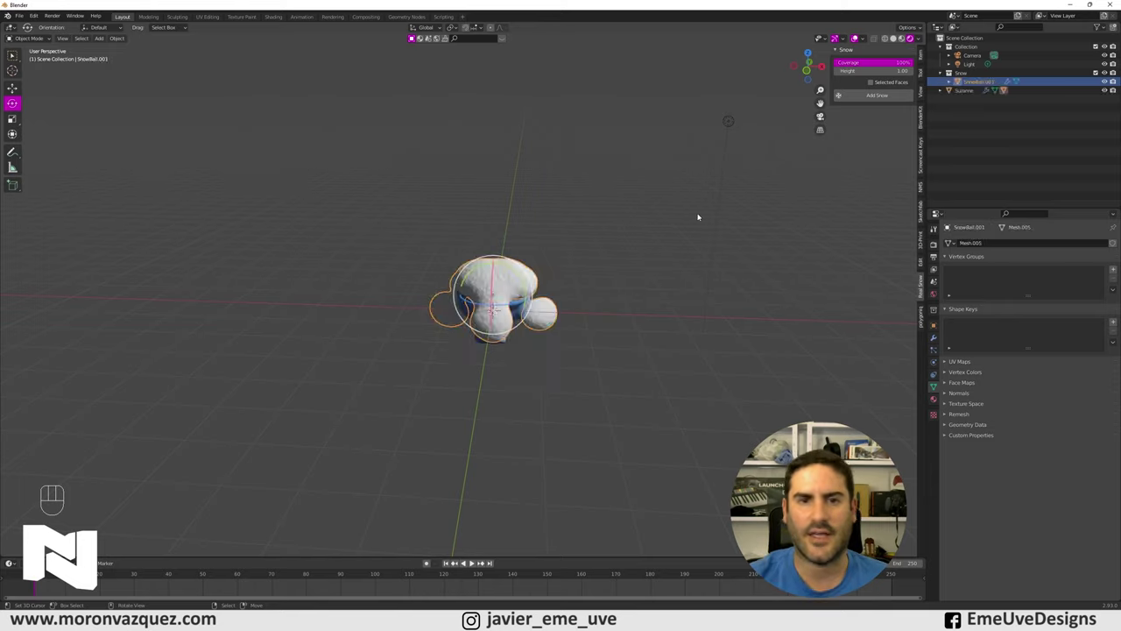
- Delete SnowBall.001 and scale Suzanne up about 3.25 times
key(Delete)
right_click(529, 283)
key(s)
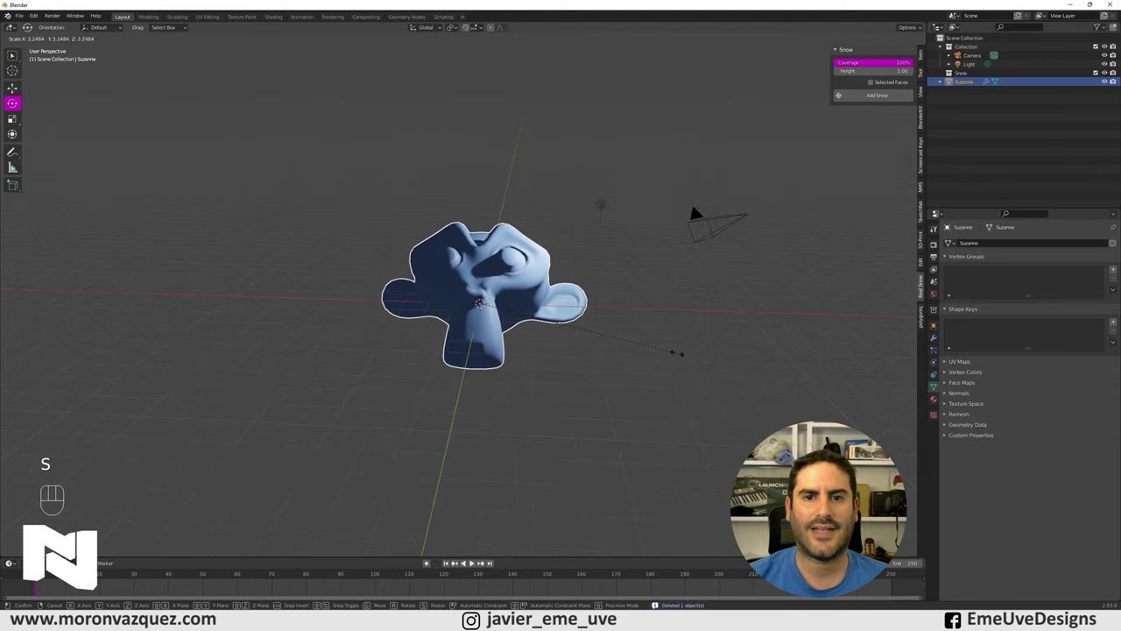
middle_click(693, 341)
drag(699, 333, 679, 331)
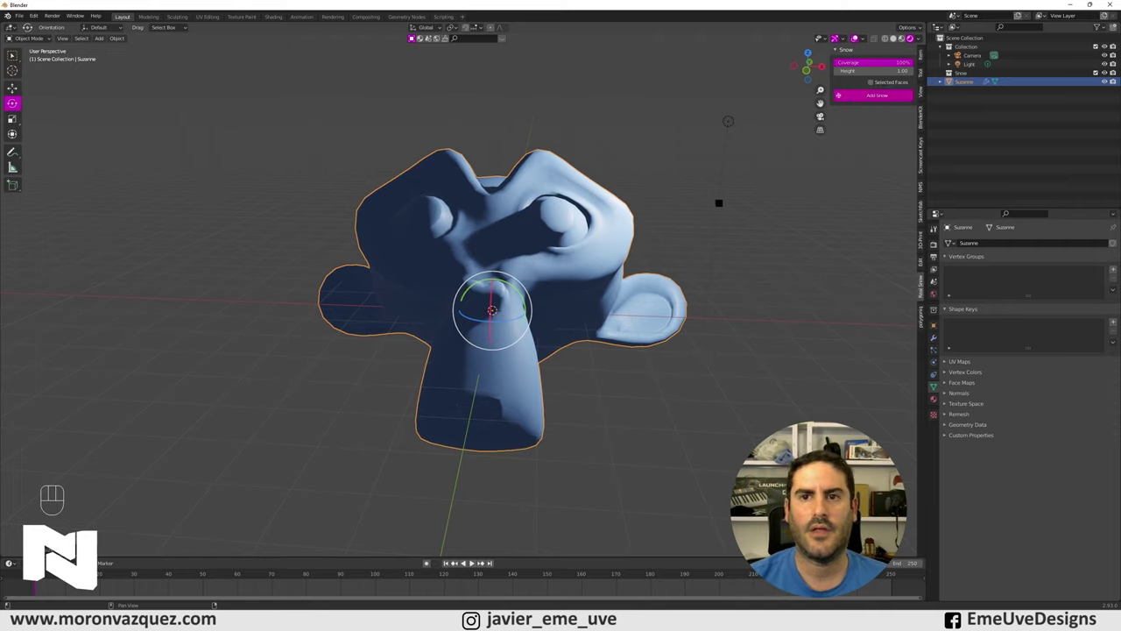
- Generate a fresh full-coverage SnowBall.001 over the enlarged Suzanne
click(722, 205)
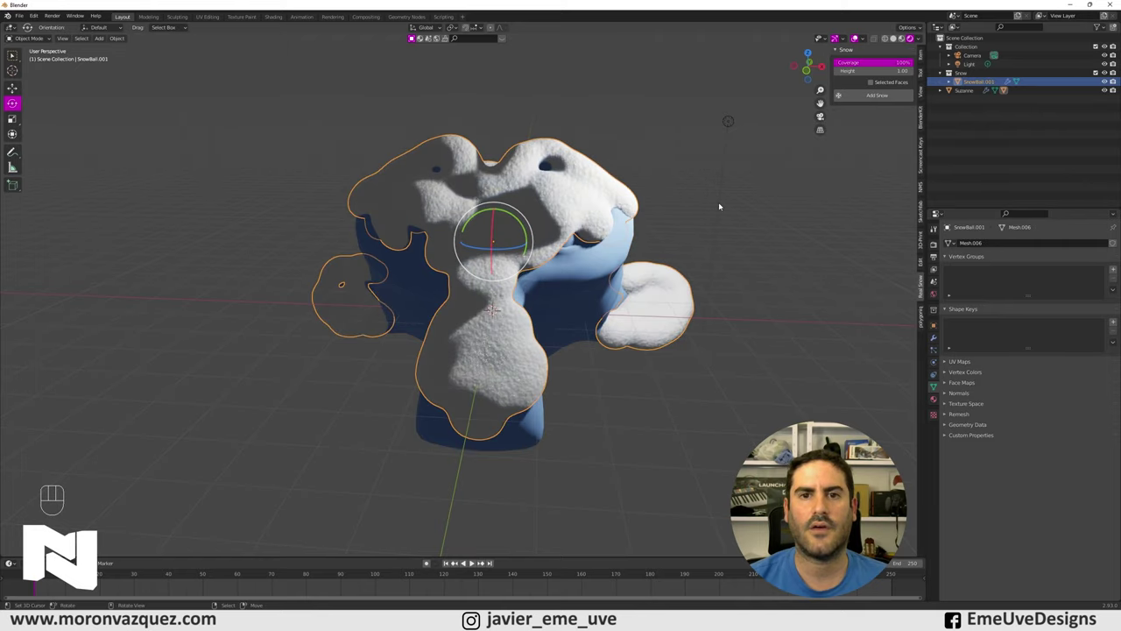
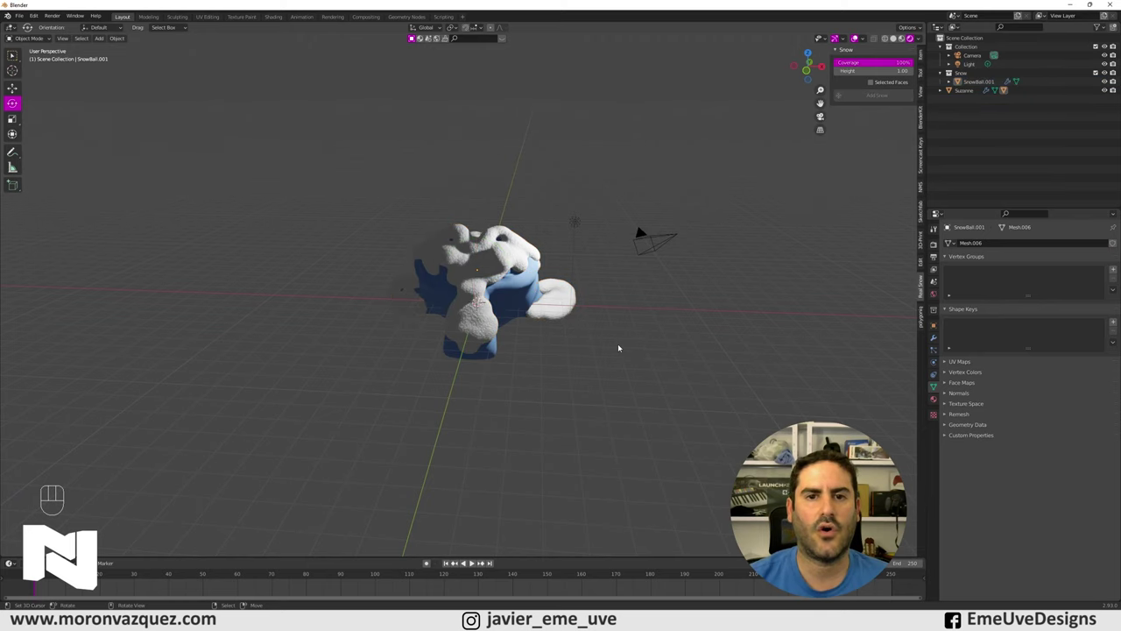
- Orbit beneath the snow layer to inspect its underside over Suzanne
middle_click(625, 335)
drag(580, 324, 577, 374)
middle_click(558, 372)
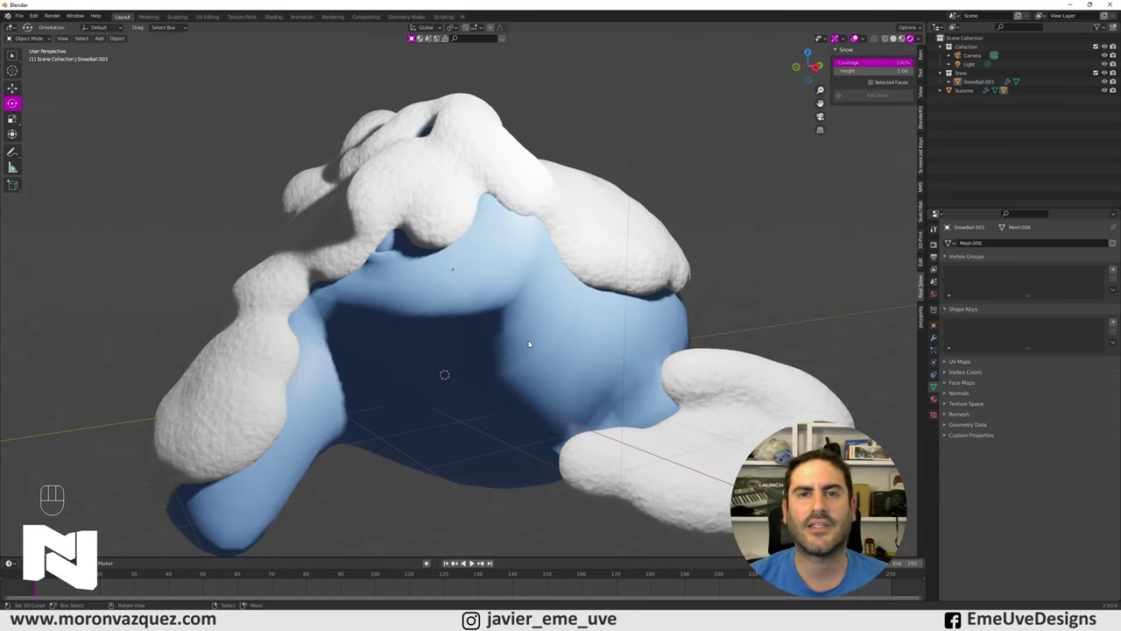
drag(572, 335, 576, 322)
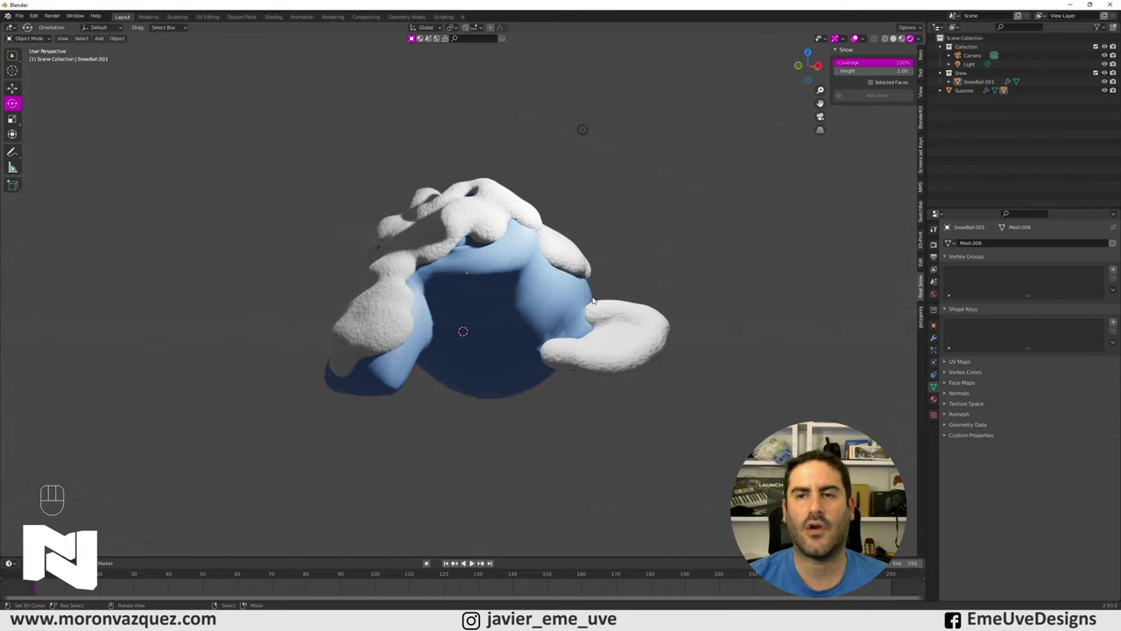
drag(581, 225, 590, 244)
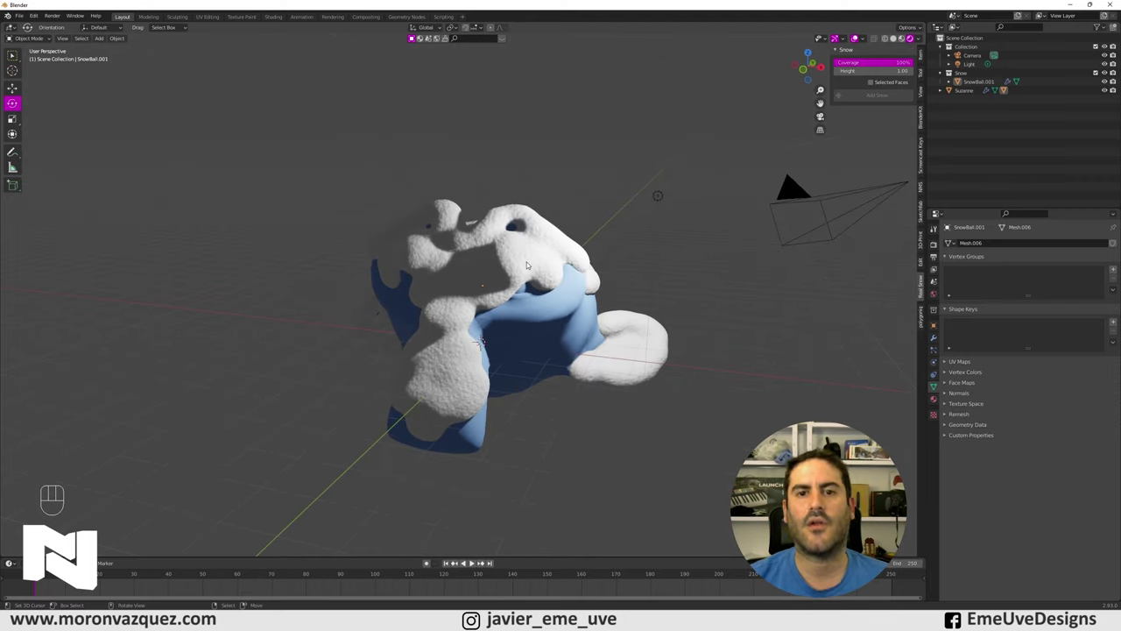
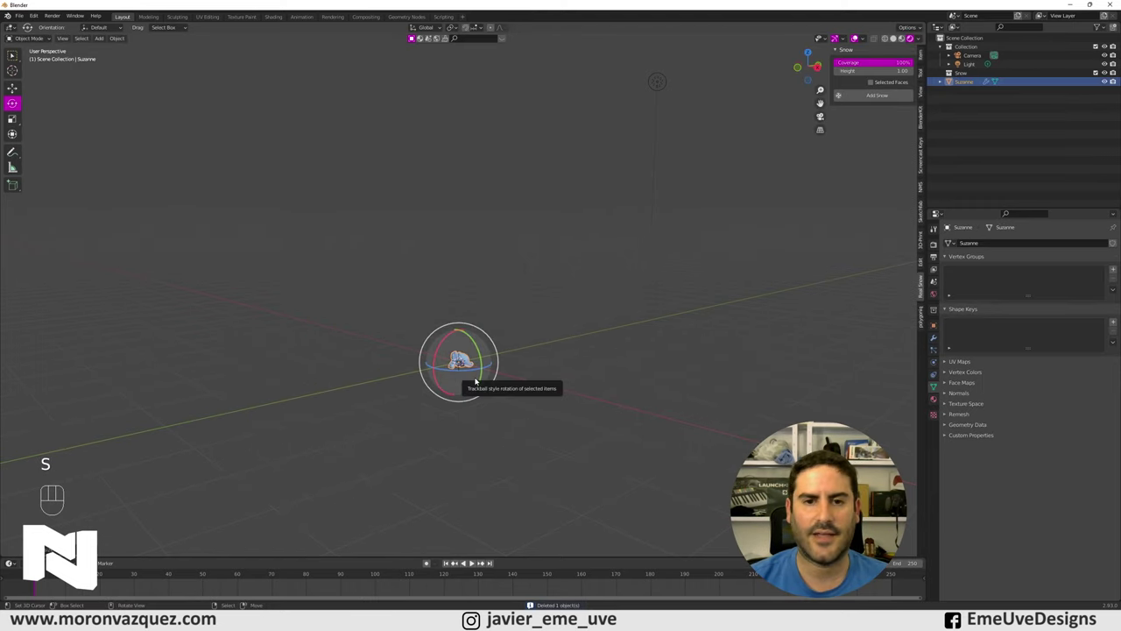
- Delete SnowBall.001 and generate a new snow mesh, which forms one large oval blob
key(KP_Decimal)
drag(568, 259, 599, 281)
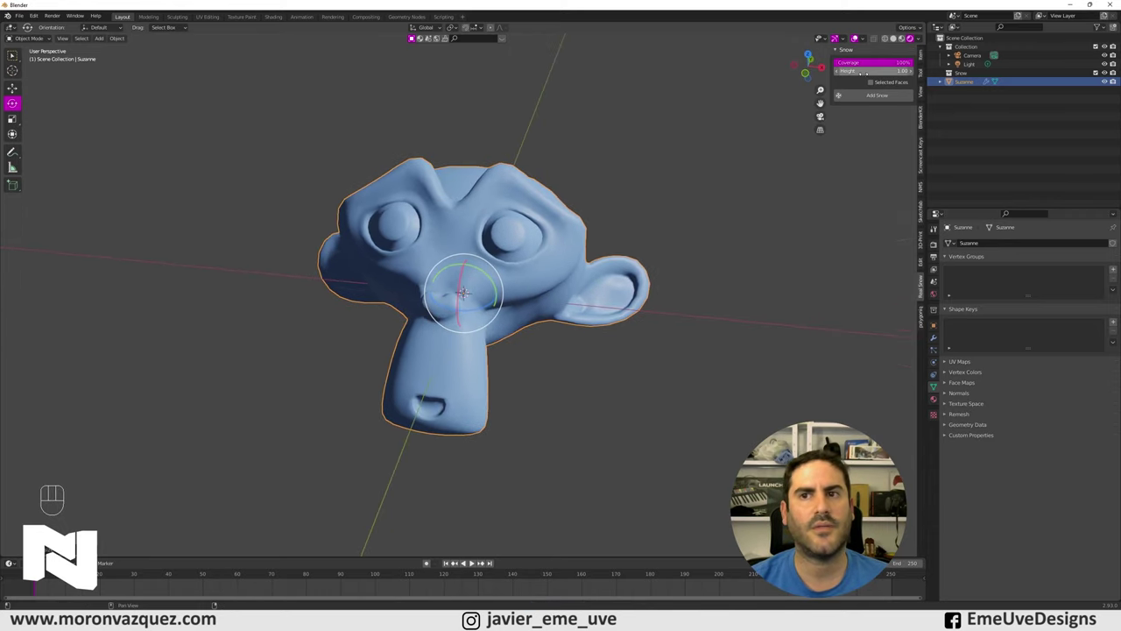
click(883, 101)
- Zoom out to see the whole oval snow blob swallowing the small Suzanne
middle_click(800, 270)
drag(678, 265, 753, 293)
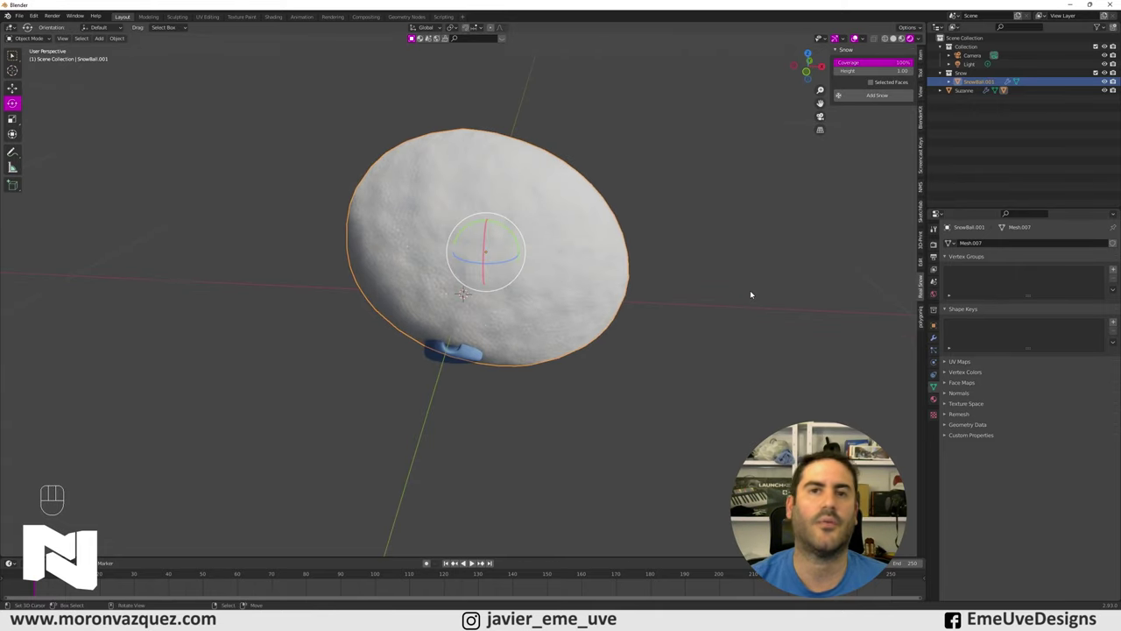
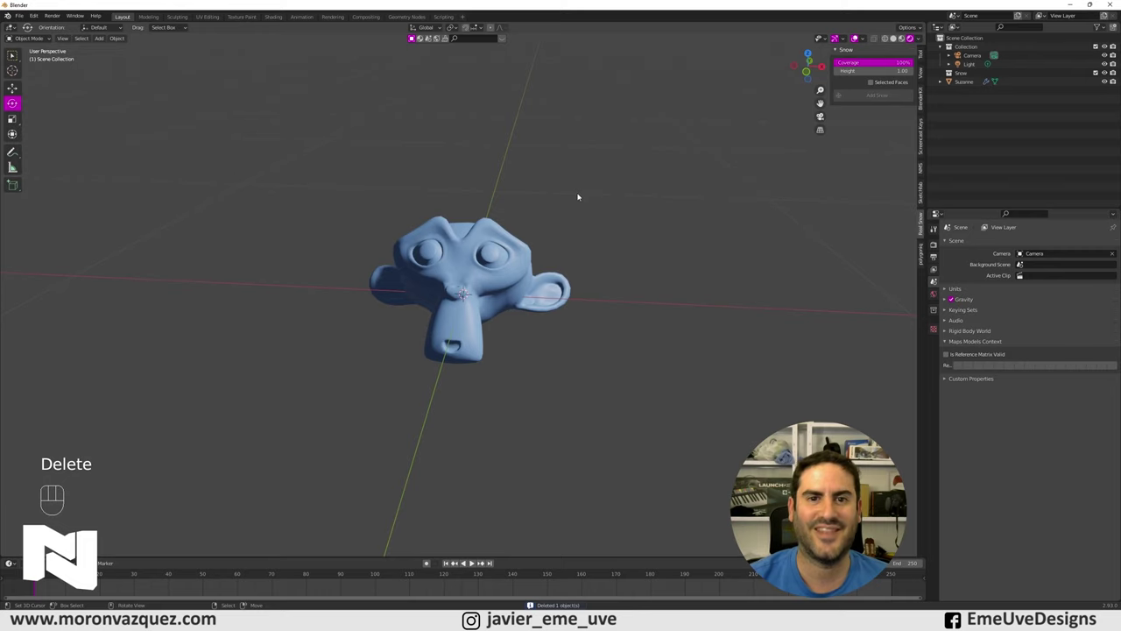
right_click(471, 296)
key(s)
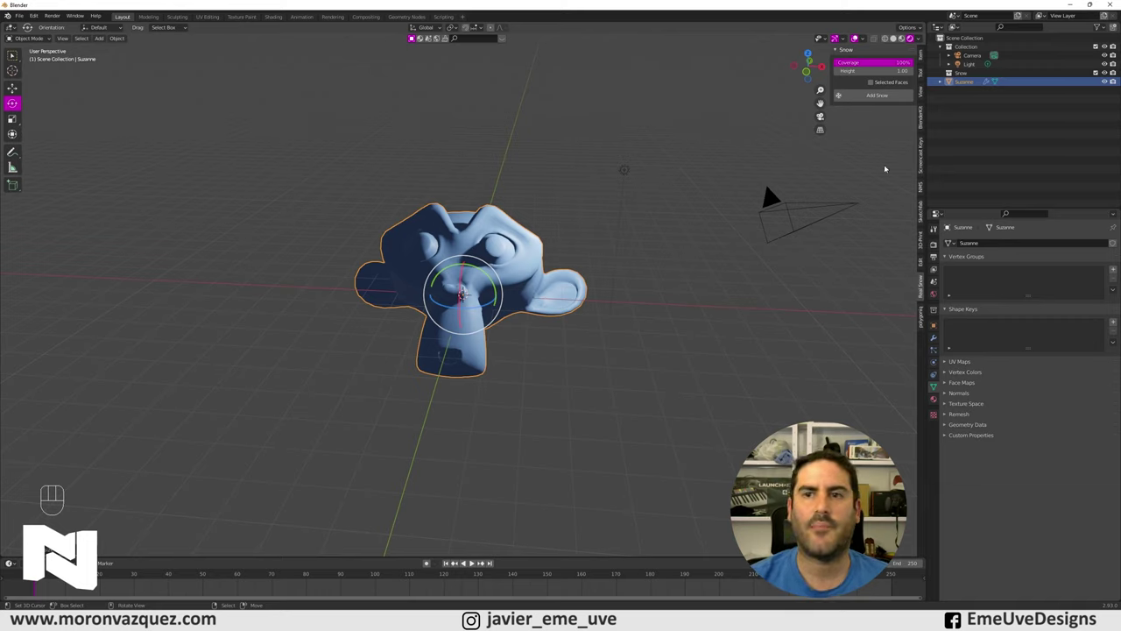
click(872, 83)
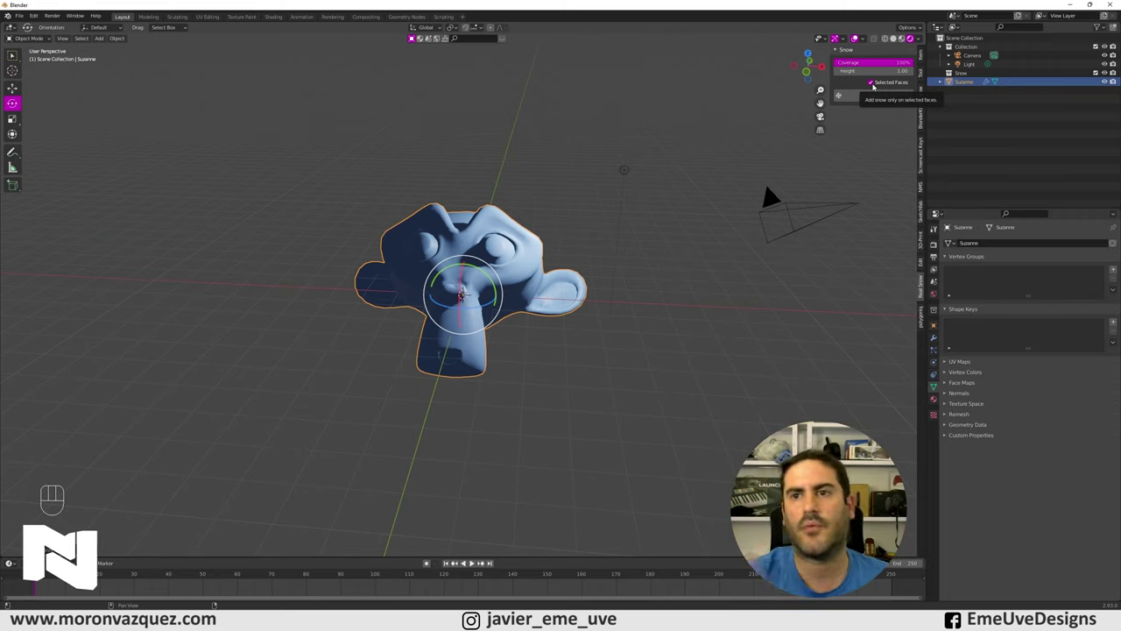
click(875, 87)
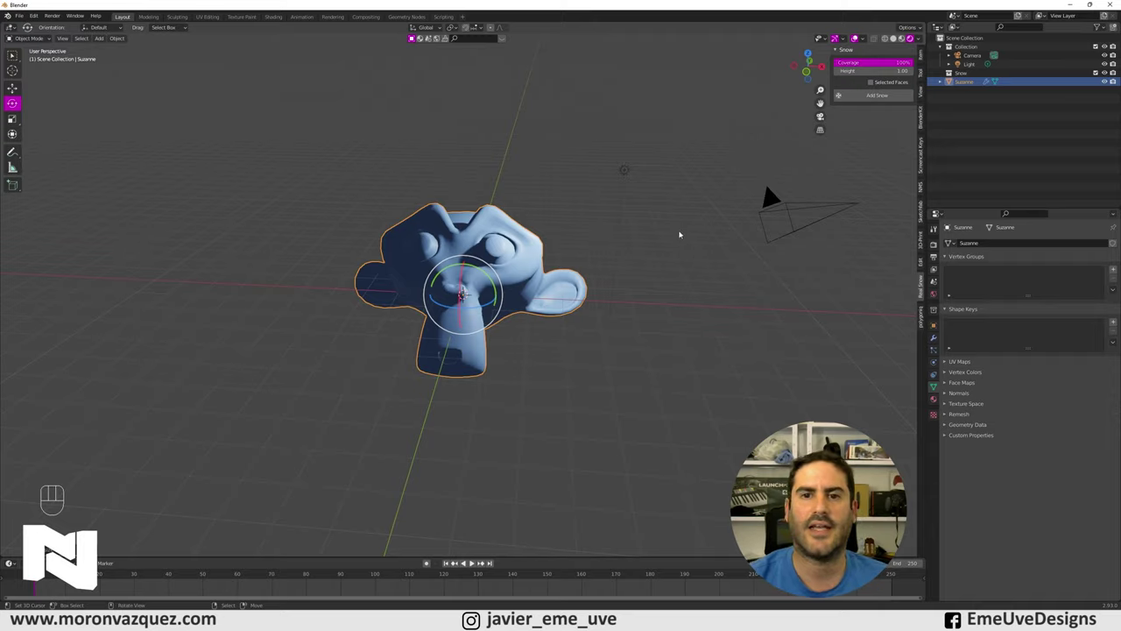